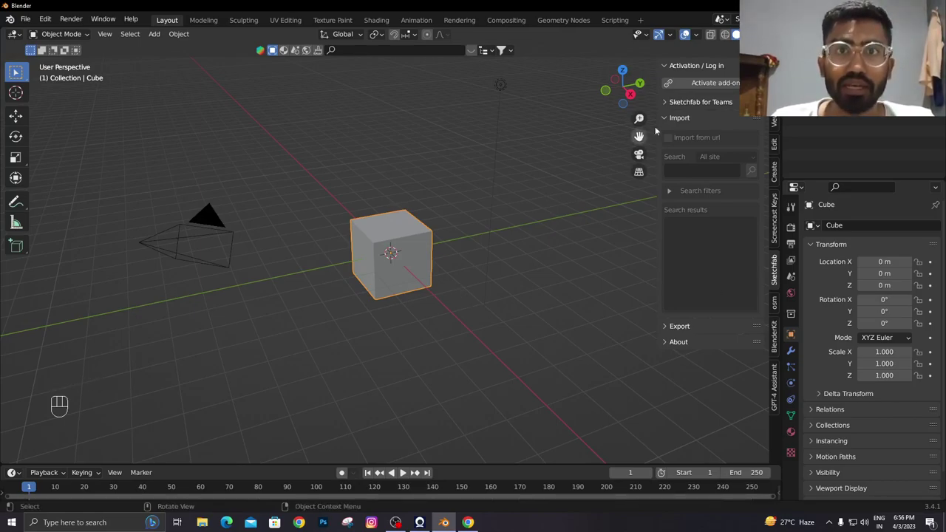
# Log in to the Sketchfab add-on and switch the sidebar to the BlenderKit asset browser
pyautogui.moveTo(696, 85); pyautogui.dragTo(512, 261)
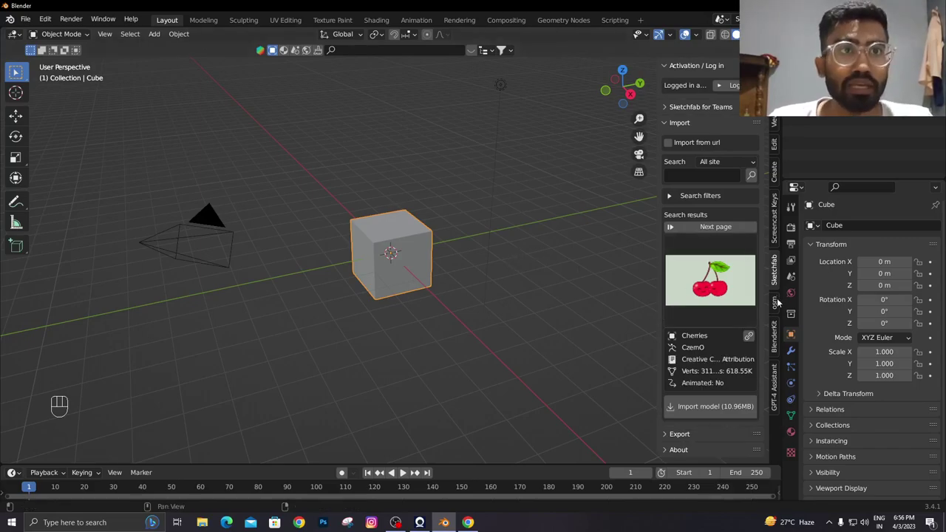
pyautogui.click(777, 337)
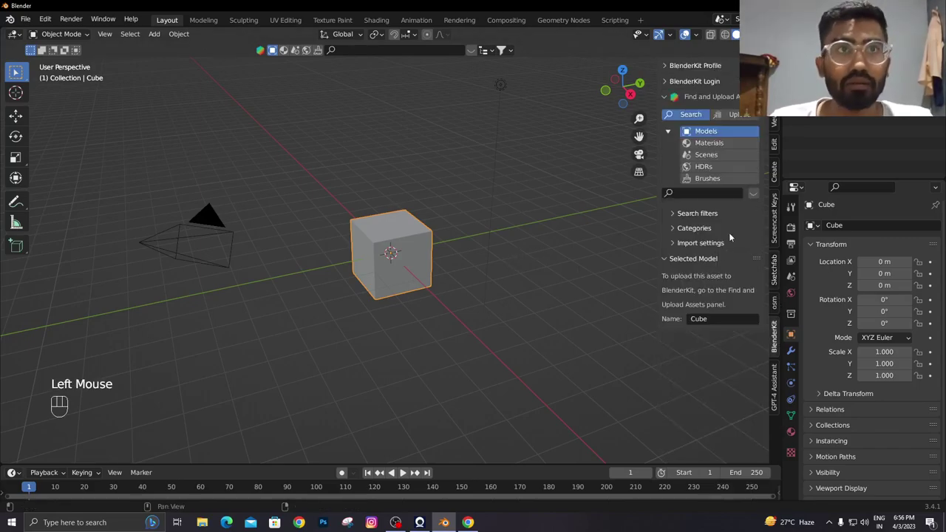
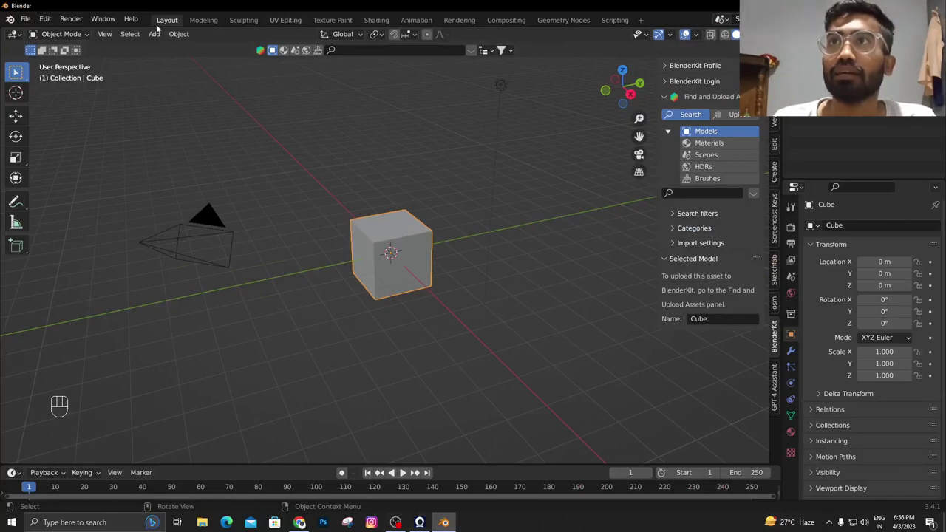
pyautogui.moveTo(53, 18); pyautogui.dragTo(83, 191)
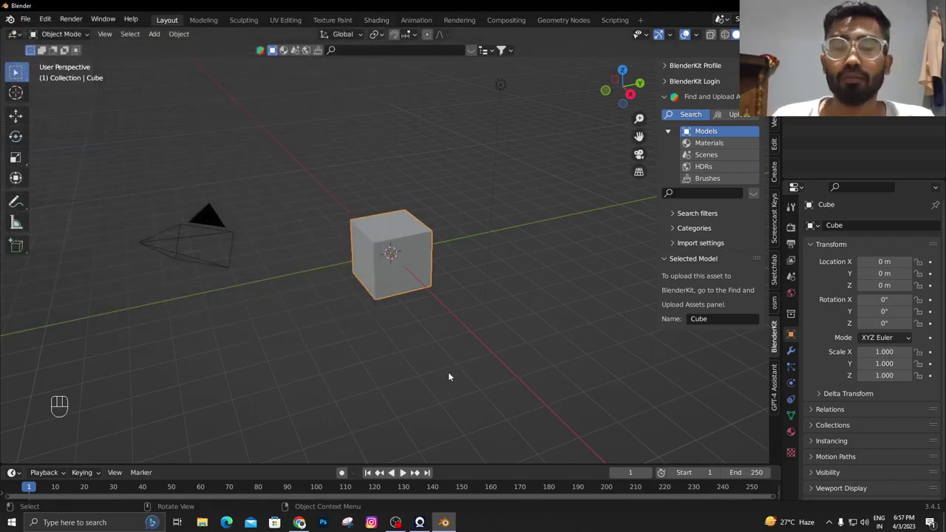
# Delete the default cube, camera and light, then search Sketchfab for car models
pyautogui.press('a')
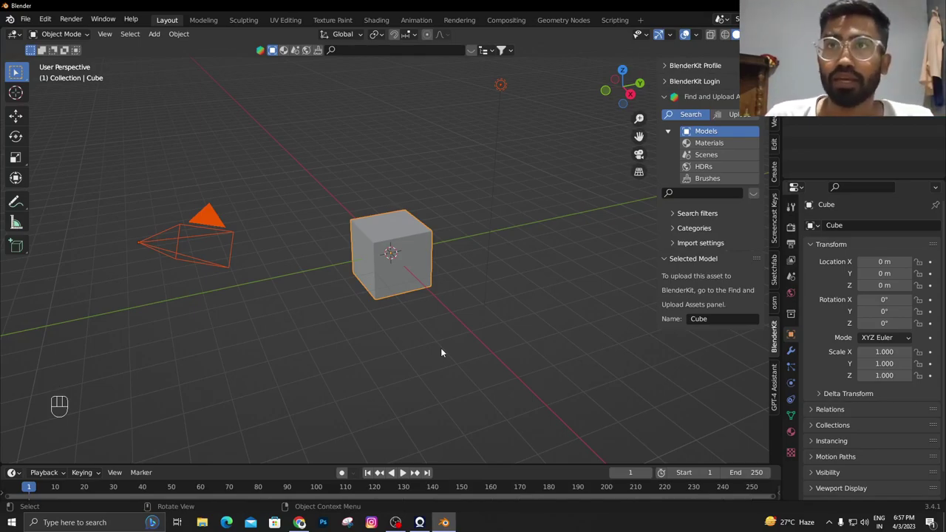
pyautogui.press('x')
pyautogui.moveTo(408, 344); pyautogui.dragTo(422, 343)
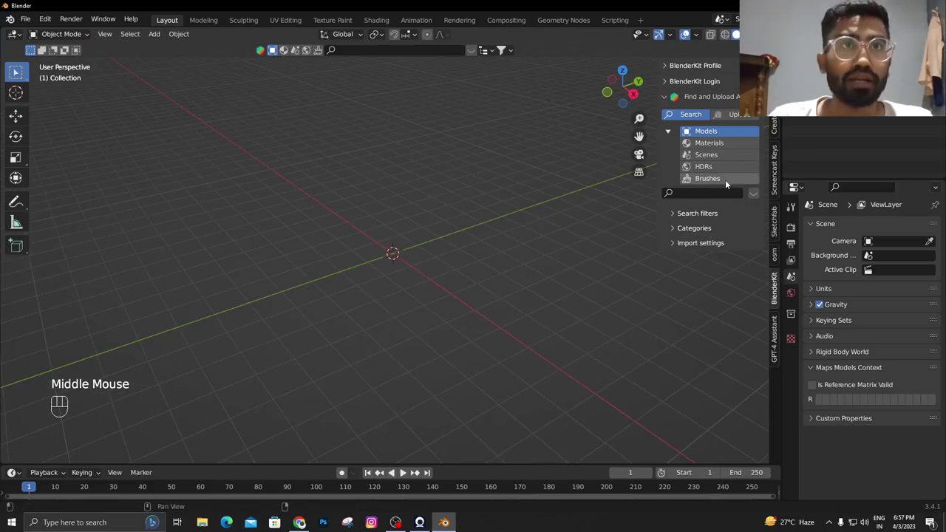
pyautogui.click(778, 224)
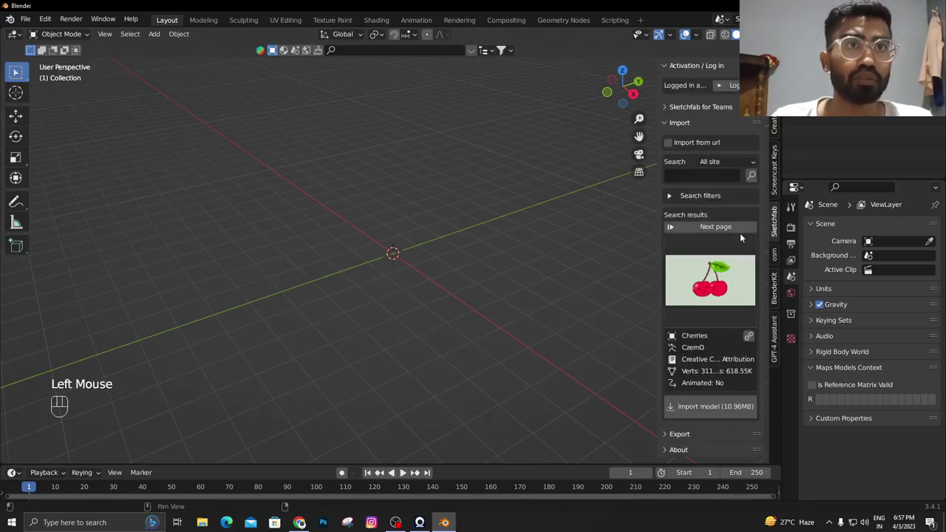
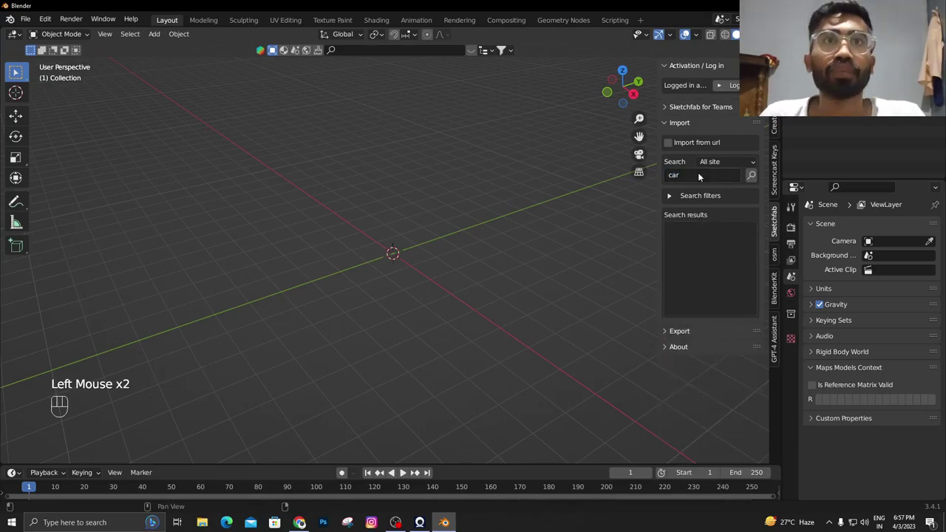
pyautogui.moveTo(720, 290); pyautogui.dragTo(707, 289)
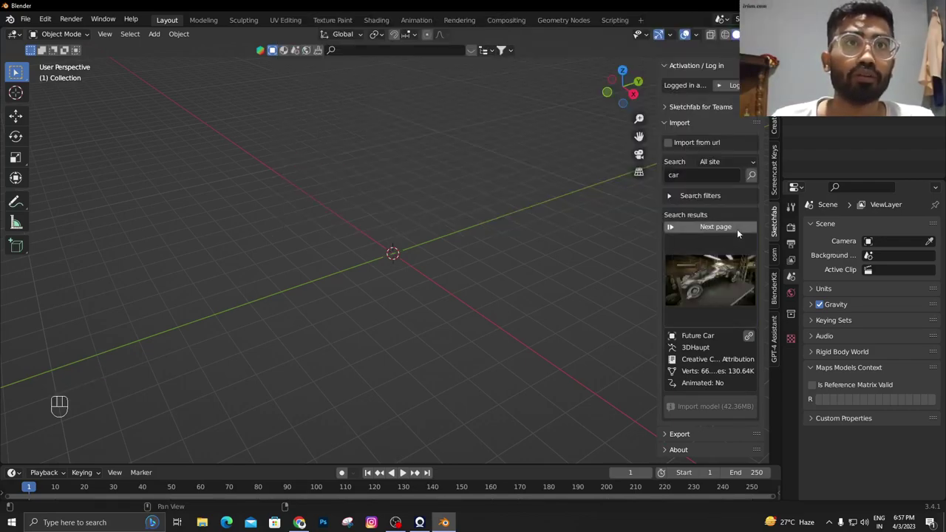
# Browse the car results and import the Old Rusty Car model into the scene
pyautogui.moveTo(736, 229); pyautogui.dragTo(722, 276)
pyautogui.moveTo(723, 276); pyautogui.dragTo(723, 281)
pyautogui.moveTo(694, 228); pyautogui.dragTo(614, 285)
pyautogui.click(622, 278)
pyautogui.moveTo(718, 292); pyautogui.dragTo(358, 48)
pyautogui.moveTo(706, 403); pyautogui.dragTo(431, 214)
# Scale the imported Old Rusty Car to a larger size in the viewport
pyautogui.scroll(-3)
pyautogui.scroll(-3)
pyautogui.press('s')
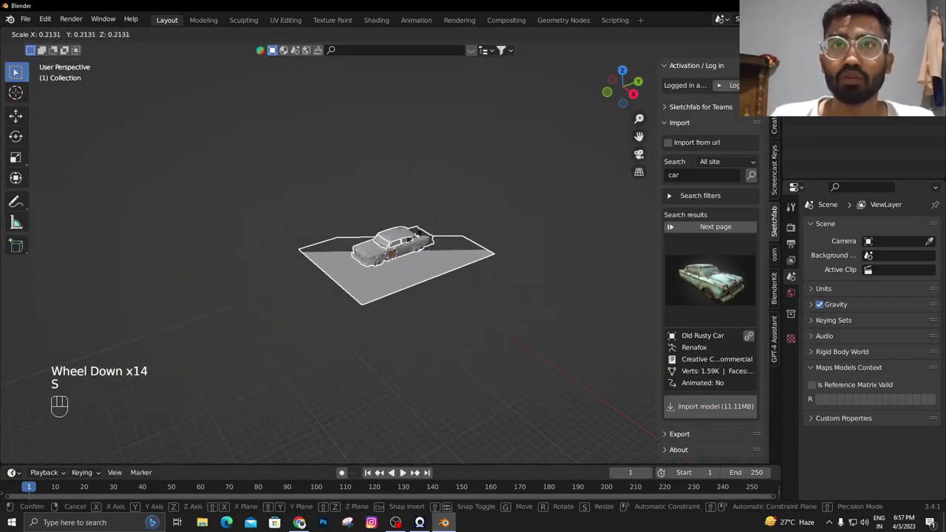
pyautogui.scroll(-3)
pyautogui.scroll(3)
pyautogui.press('s')
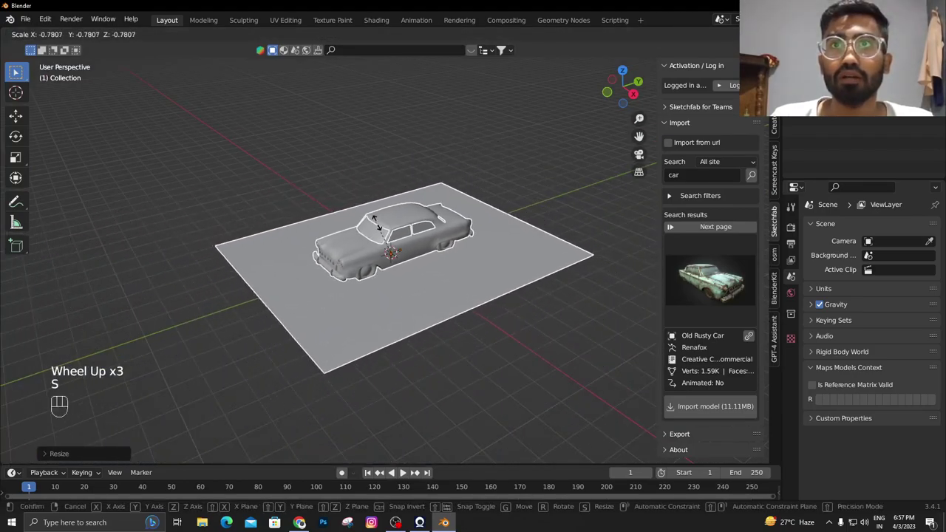
pyautogui.scroll(3)
pyautogui.moveTo(428, 279); pyautogui.dragTo(475, 273)
pyautogui.moveTo(479, 226); pyautogui.dragTo(491, 205)
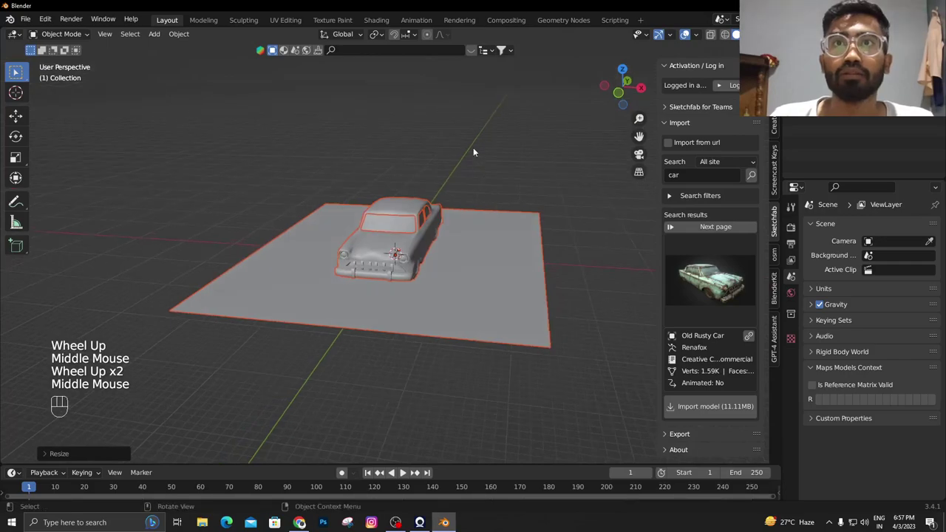
# Delete the flat plane under the car and search Sketchfab for dune models
pyautogui.click(476, 150)
pyautogui.click(494, 278)
pyautogui.press('x')
pyautogui.moveTo(479, 258); pyautogui.dragTo(444, 244)
pyautogui.scroll(3)
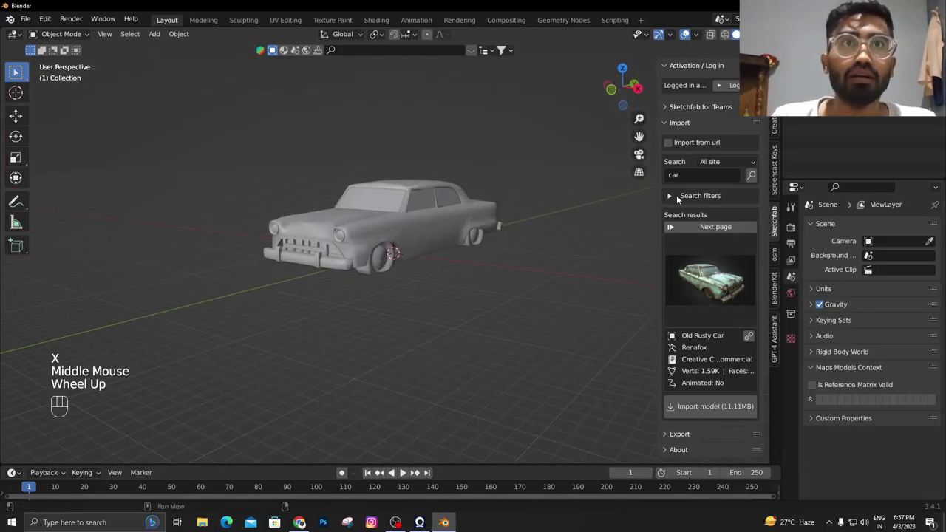
pyautogui.moveTo(691, 180); pyautogui.dragTo(691, 180)
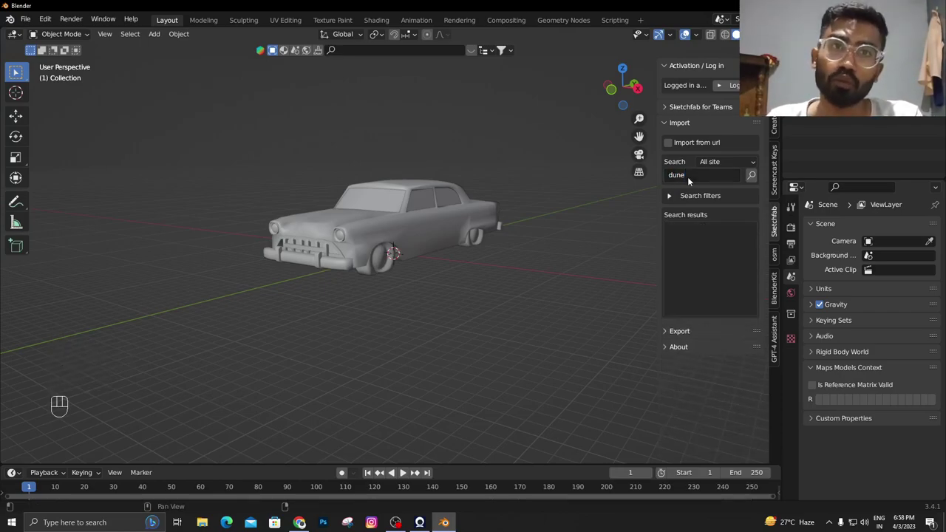
pyautogui.moveTo(707, 278); pyautogui.dragTo(499, 43)
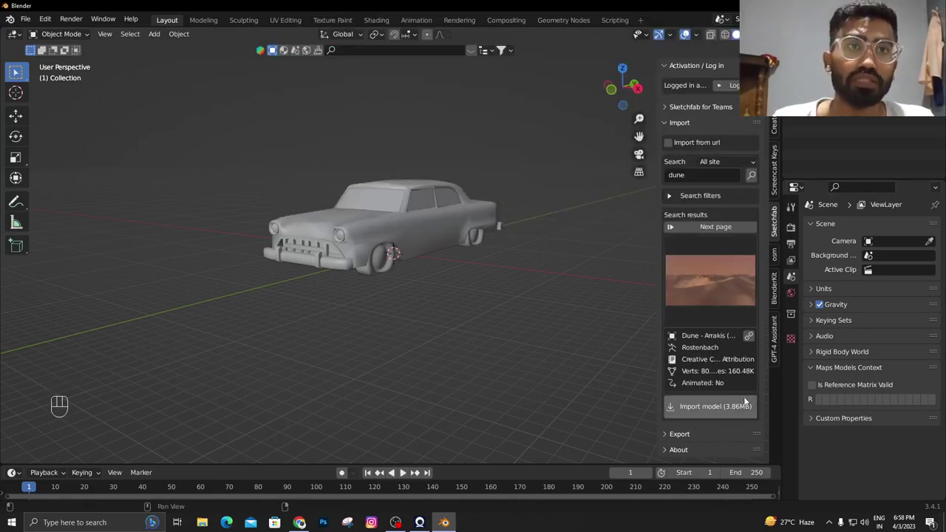
# Import the Dune - Arrakis terrain, delete it again, and page to the Sand Dunes result
pyautogui.moveTo(731, 409); pyautogui.dragTo(420, 221)
pyautogui.moveTo(403, 256); pyautogui.dragTo(444, 275)
pyautogui.scroll(-3)
pyautogui.moveTo(439, 267); pyautogui.dragTo(402, 259)
pyautogui.scroll(3)
pyautogui.press('s')
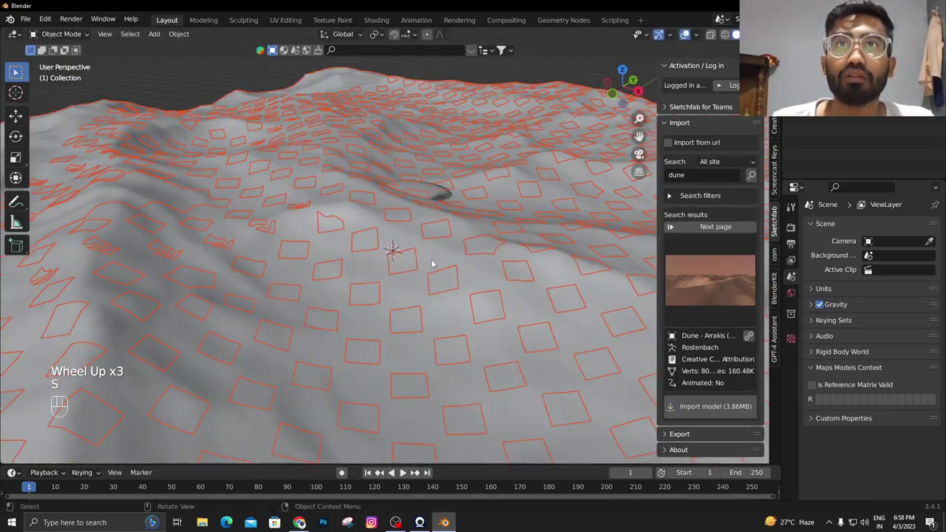
pyautogui.press('x')
pyautogui.moveTo(711, 286); pyautogui.dragTo(606, 128)
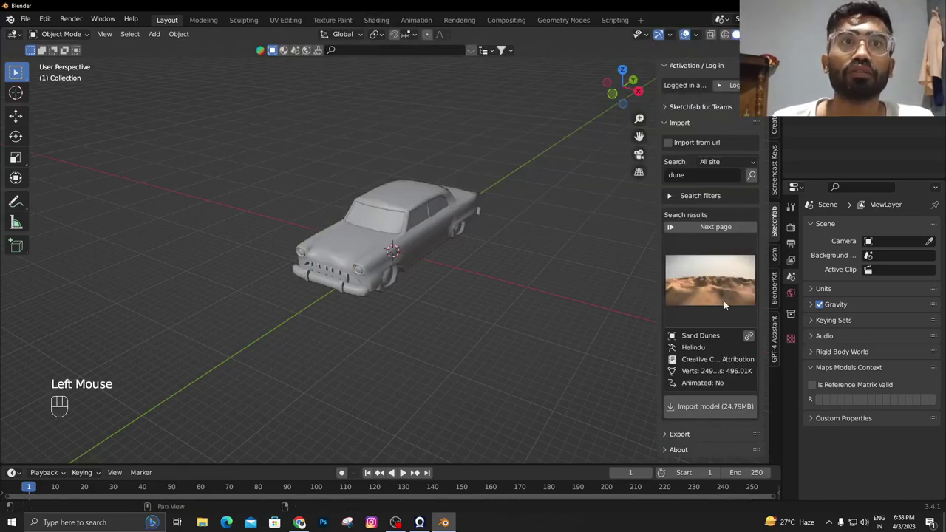
# Import the Sand Dunes terrain and enlarge it to spread around the car
pyautogui.moveTo(712, 410); pyautogui.dragTo(390, 217)
pyautogui.middleClick(390, 217)
pyautogui.scroll(-3)
pyautogui.moveTo(388, 221); pyautogui.dragTo(467, 245)
pyautogui.moveTo(464, 243); pyautogui.dragTo(446, 235)
pyautogui.press('s')
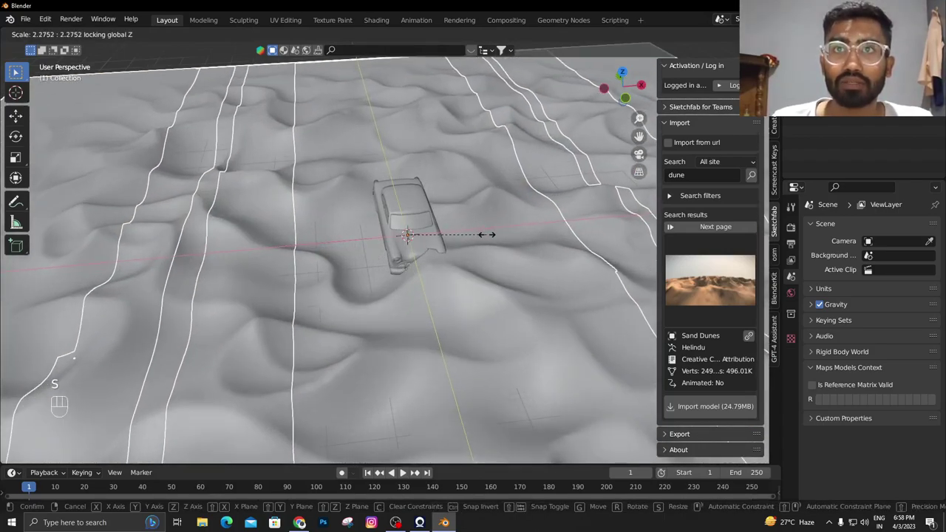
pyautogui.moveTo(482, 227); pyautogui.dragTo(434, 191)
pyautogui.scroll(-3)
pyautogui.moveTo(436, 196); pyautogui.dragTo(462, 199)
# Adjust the dunes' height on the Z axis and start shifting them along X under the car
pyautogui.press('s')
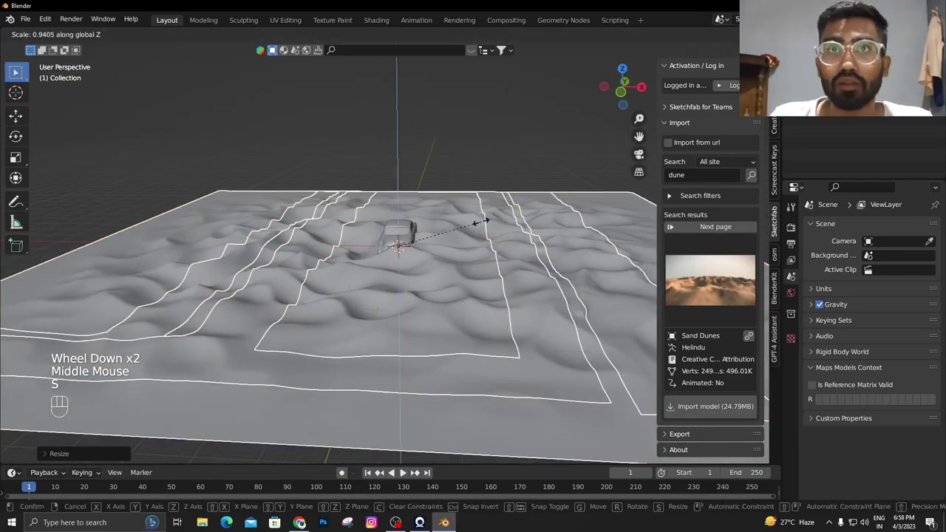
pyautogui.scroll(3)
pyautogui.moveTo(447, 234); pyautogui.dragTo(450, 230)
pyautogui.press('s')
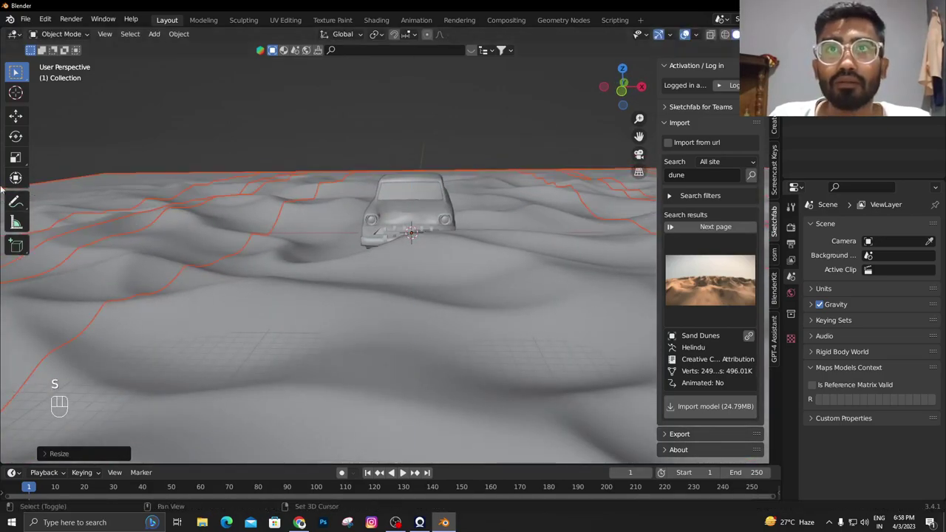
pyautogui.press('g')
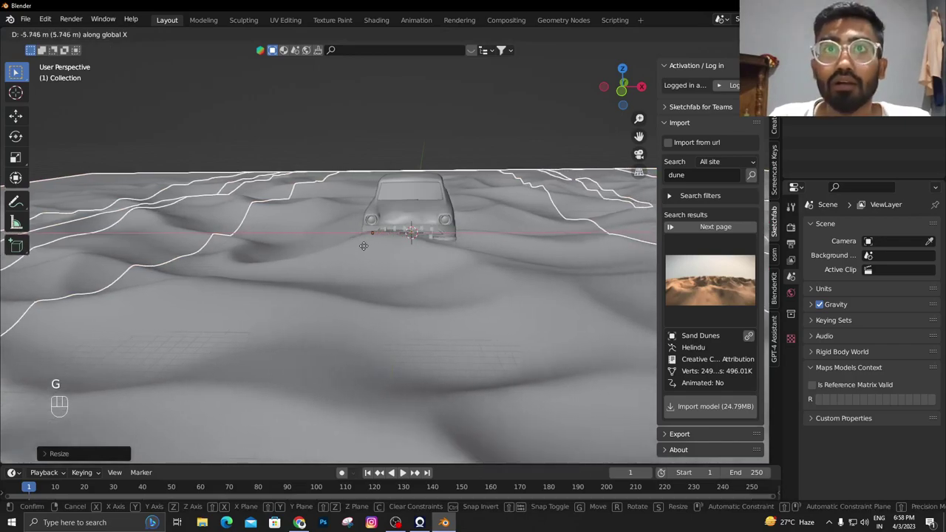
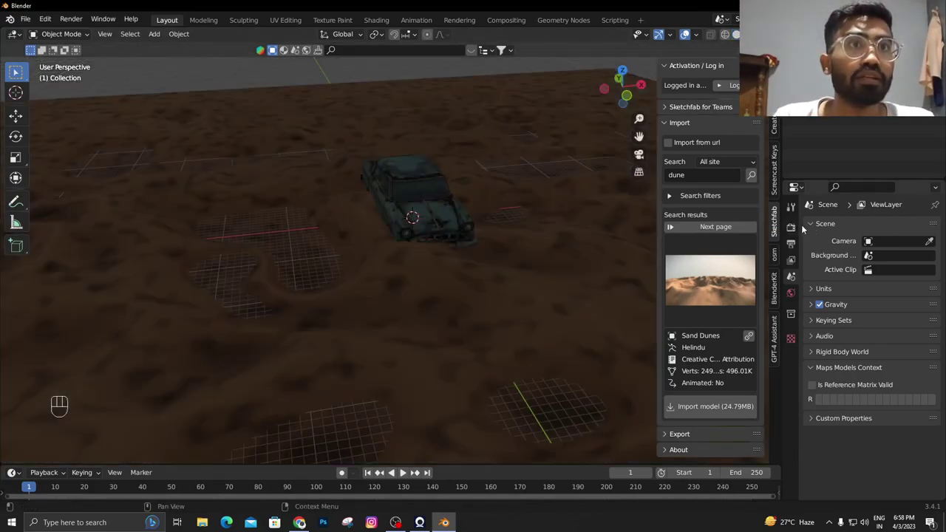
# Enable Bloom in the Eevee render properties
pyautogui.click(798, 227)
pyautogui.click(824, 307)
pyautogui.click(825, 324)
pyautogui.click(821, 367)
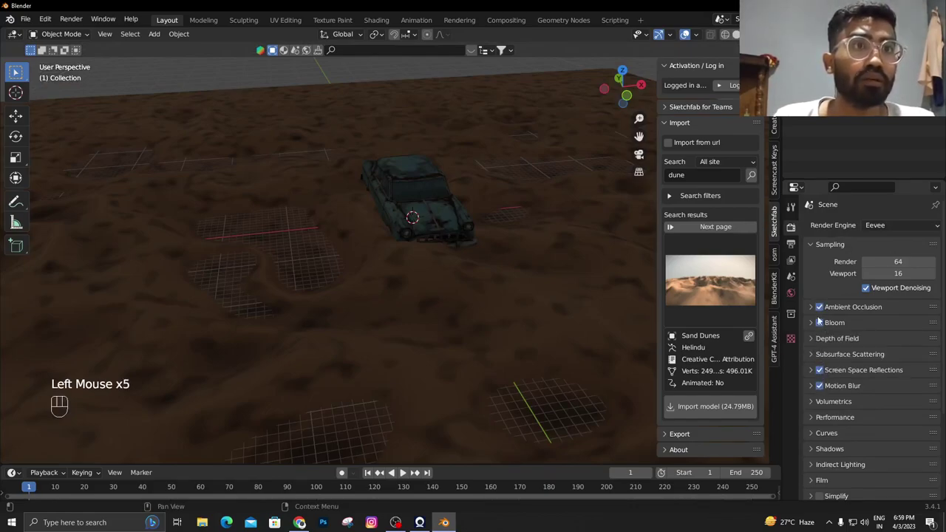
pyautogui.moveTo(812, 340); pyautogui.dragTo(826, 355)
pyautogui.click(810, 338)
pyautogui.scroll(-3)
# Add a camera to the scene via Shift+A and reframe the view on the half-buried car
pyautogui.middleClick(475, 189)
pyautogui.press('shift+a')
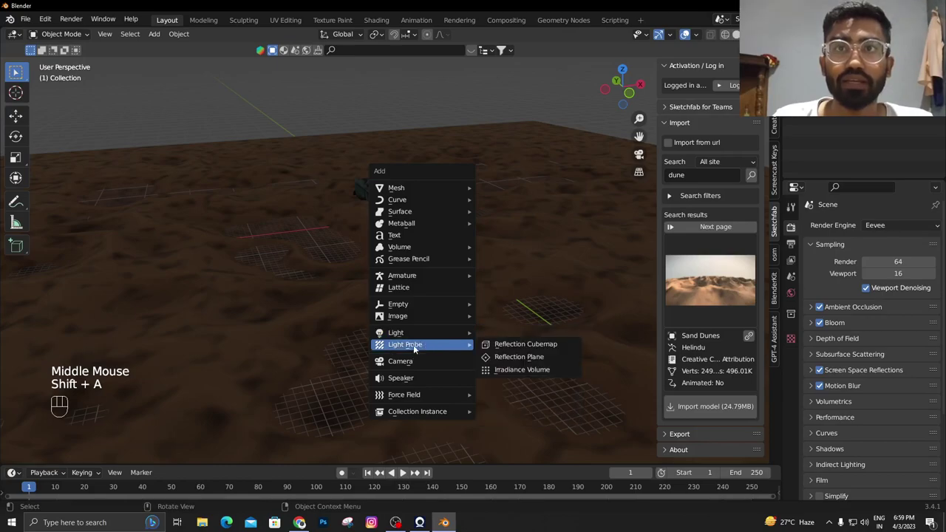
pyautogui.moveTo(411, 284); pyautogui.dragTo(414, 270)
pyautogui.scroll(3)
pyautogui.moveTo(503, 250); pyautogui.dragTo(465, 244)
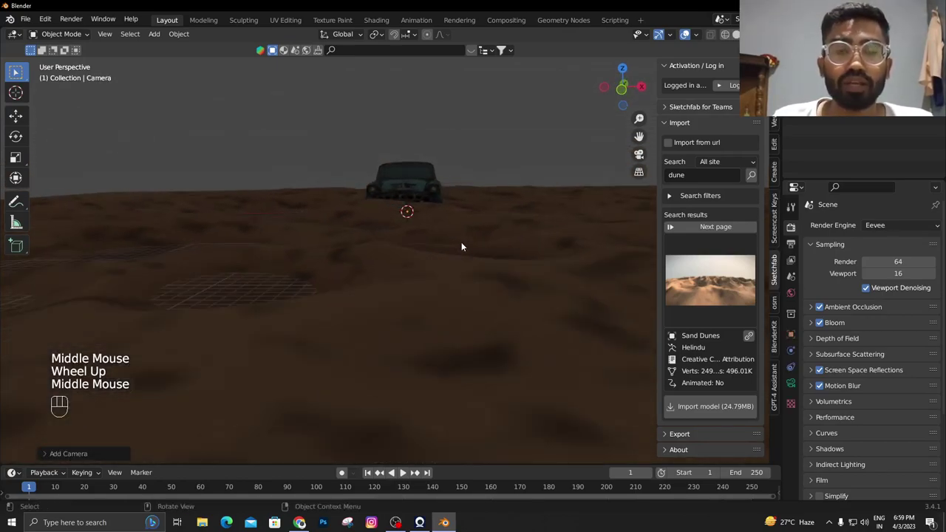
pyautogui.moveTo(486, 230); pyautogui.dragTo(505, 232)
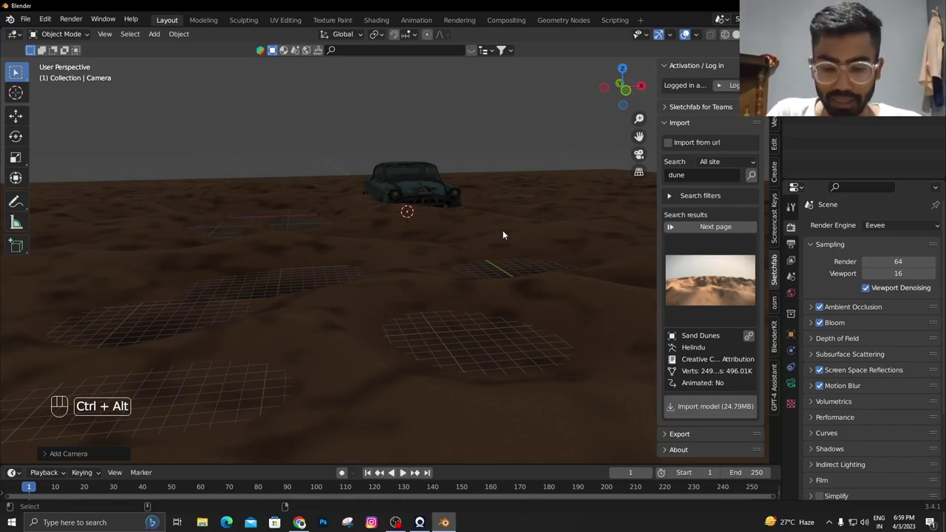
# Look through the camera and lock it to follow view navigation
pyautogui.press('ctrl+alt+KP_0')
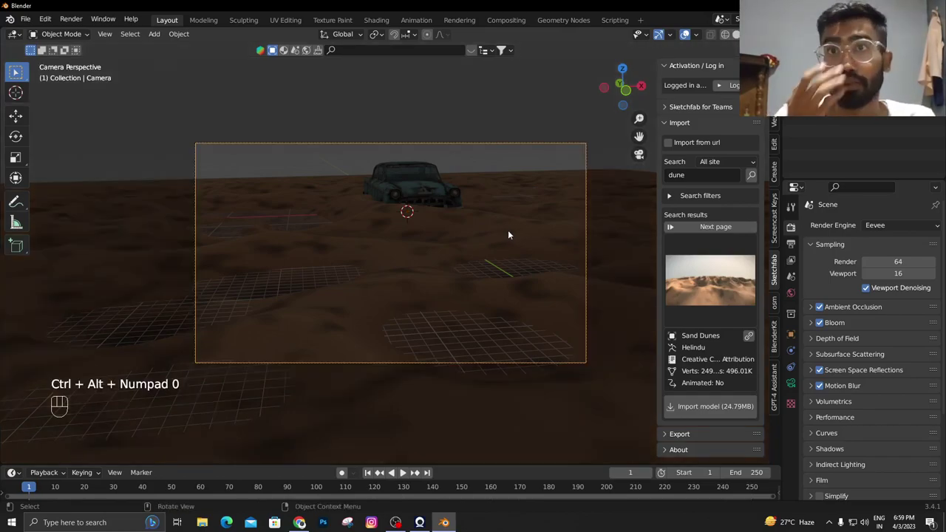
pyautogui.press('g')
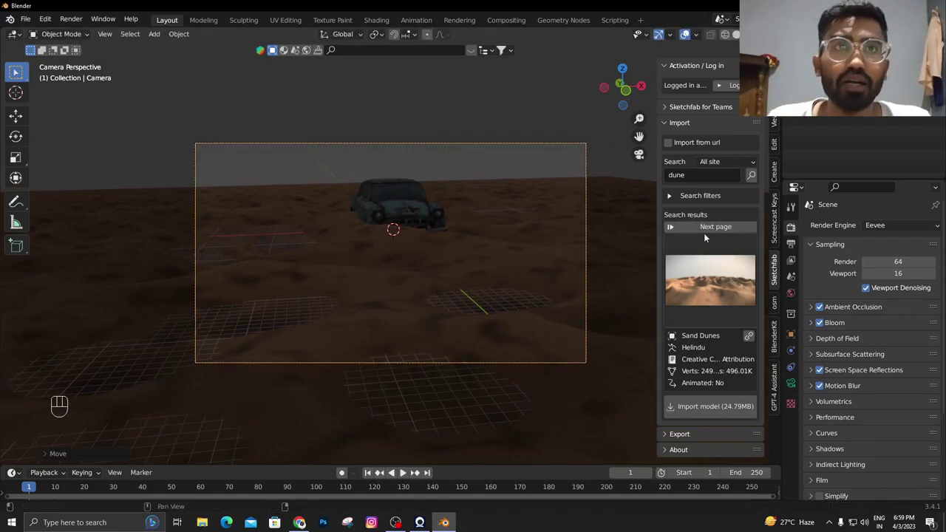
pyautogui.click(773, 125)
pyautogui.click(727, 213)
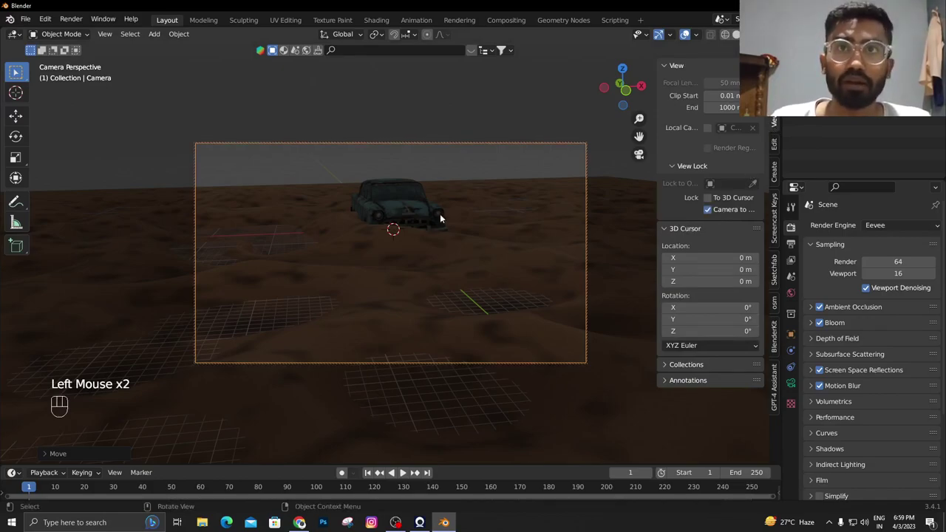
pyautogui.middleClick(438, 220)
# Navigate the camera so the half-buried car sits centred in the shot from a low angle
pyautogui.moveTo(440, 217); pyautogui.dragTo(479, 214)
pyautogui.middleClick(463, 235)
pyautogui.scroll(3)
pyautogui.moveTo(460, 234); pyautogui.dragTo(481, 203)
pyautogui.middleClick(481, 210)
pyautogui.click(711, 208)
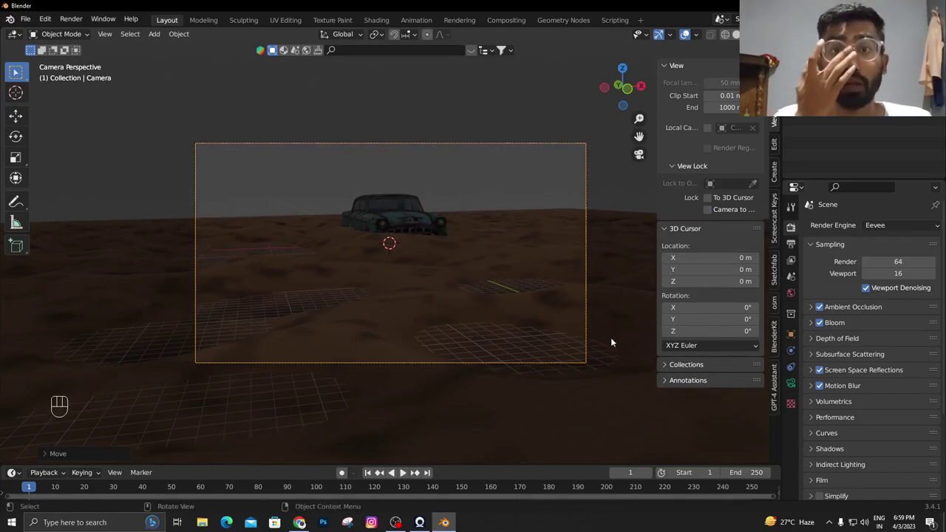
# Switch the BlenderKit panel to browse HDR environment maps
pyautogui.click(778, 298)
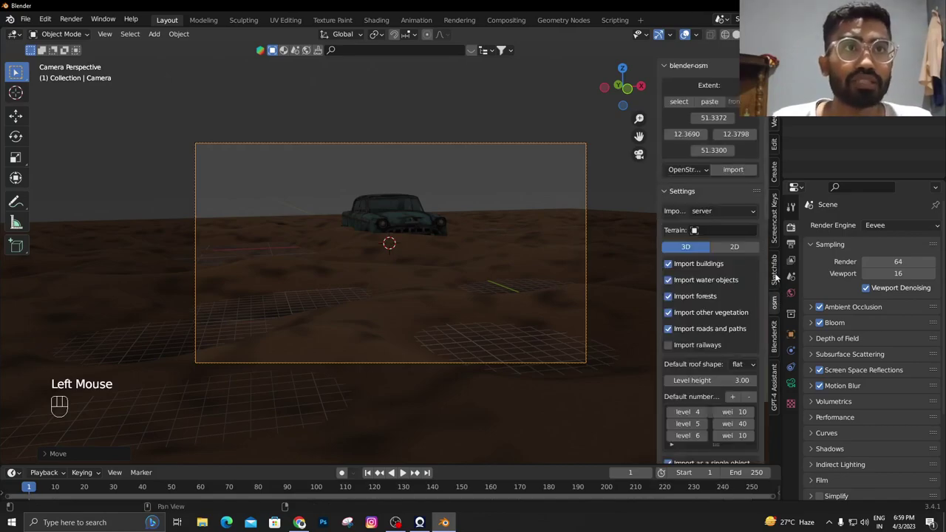
pyautogui.click(778, 276)
pyautogui.click(779, 350)
pyautogui.click(714, 167)
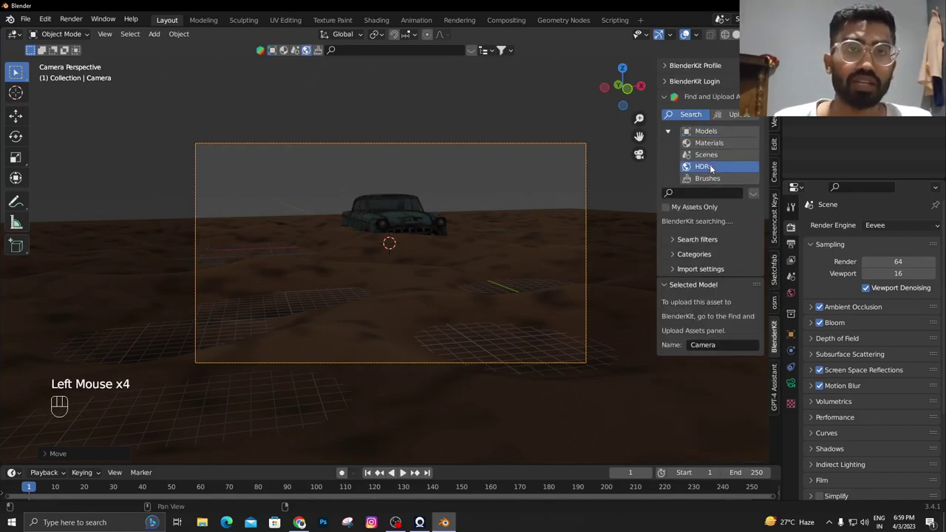
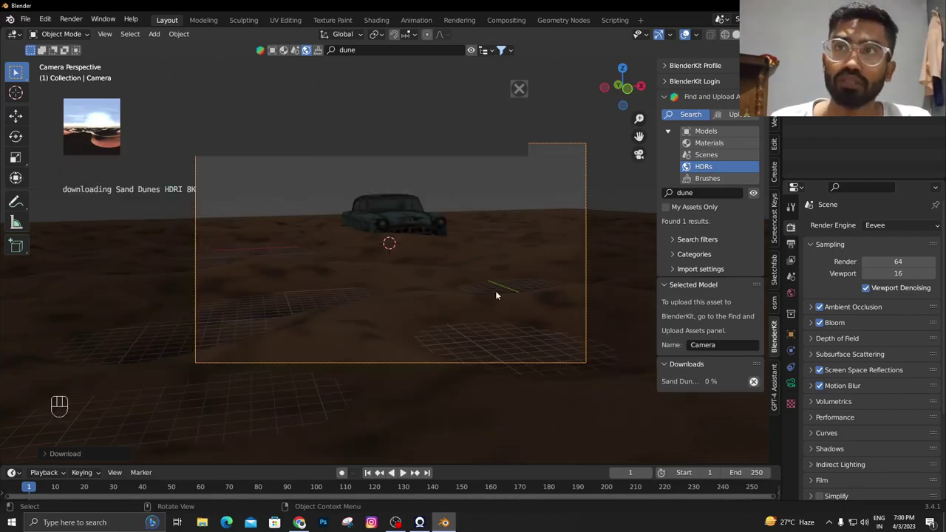
# Download the Sand Dunes HDRI 8K as the world lighting and review it through the camera
pyautogui.scroll(-3)
pyautogui.moveTo(430, 227); pyautogui.dragTo(511, 227)
pyautogui.scroll(-3)
pyautogui.scroll(-3)
pyautogui.moveTo(455, 239); pyautogui.dragTo(404, 236)
pyautogui.scroll(3)
pyautogui.moveTo(415, 248); pyautogui.dragTo(356, 265)
pyautogui.press('KP_0')
pyautogui.scroll(3)
pyautogui.scroll(-3)
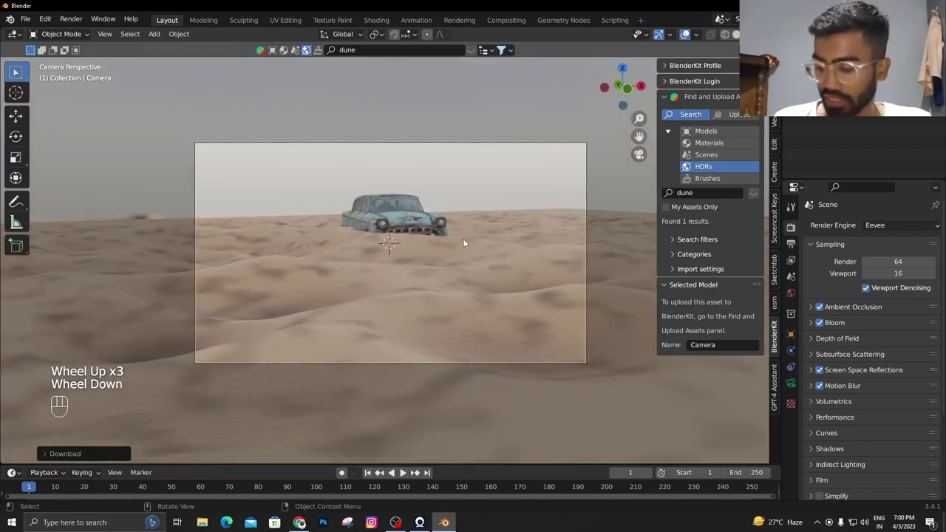
# Hide the sidebar and set the output resolution to 1920 × 1920 px
pyautogui.press('n')
pyautogui.click(797, 247)
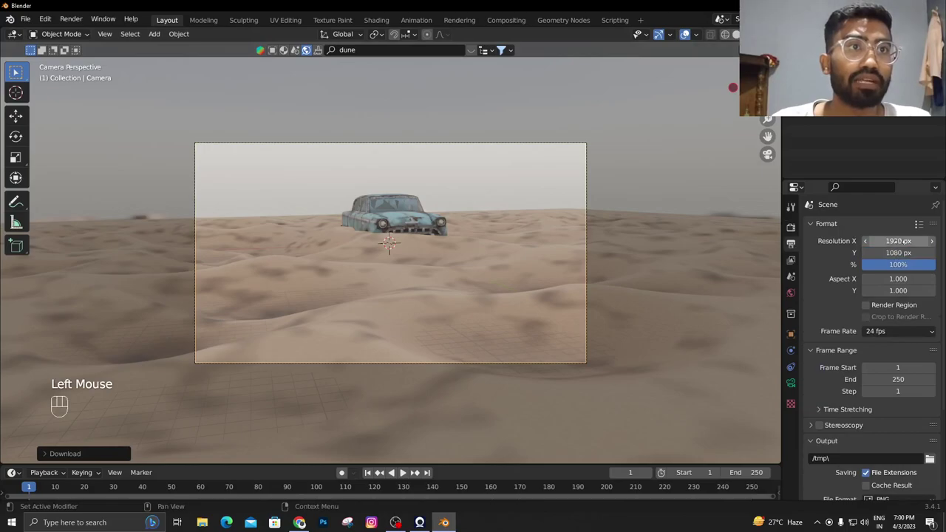
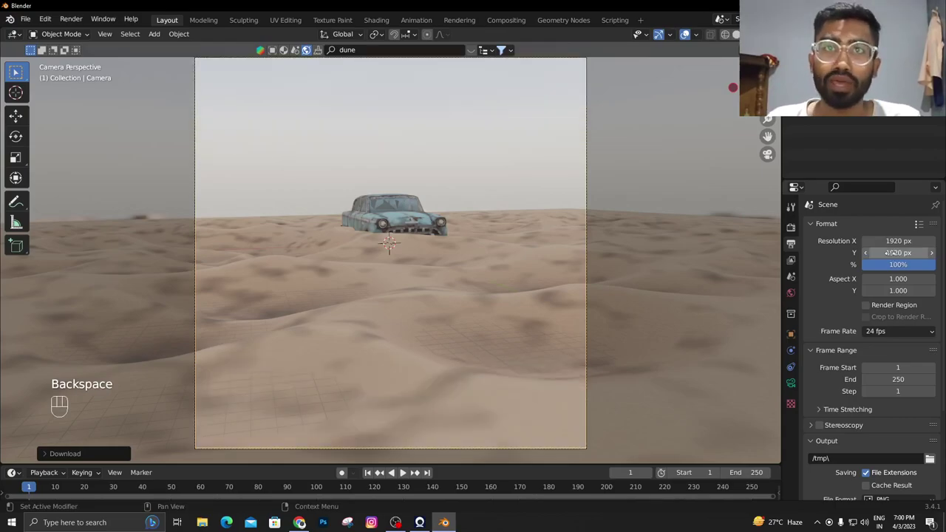
pyautogui.scroll(-3)
pyautogui.scroll(3)
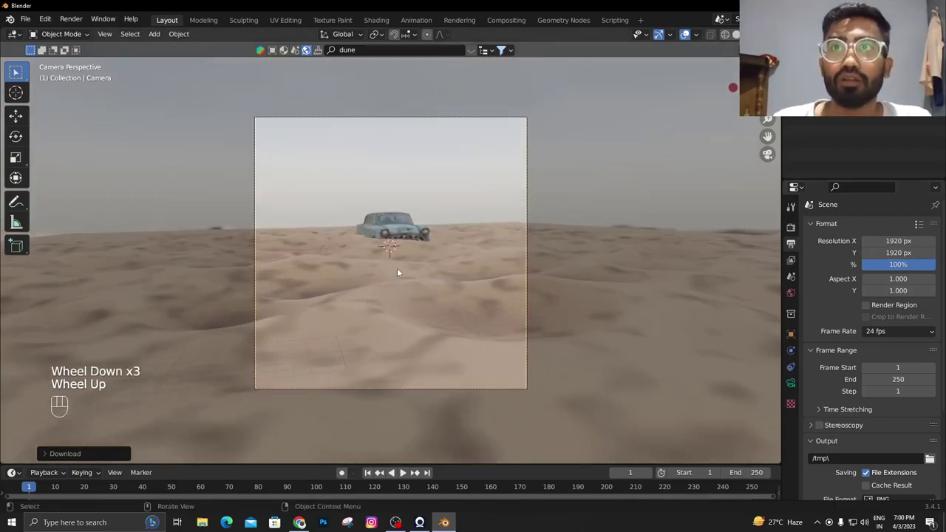
pyautogui.scroll(-3)
pyautogui.scroll(3)
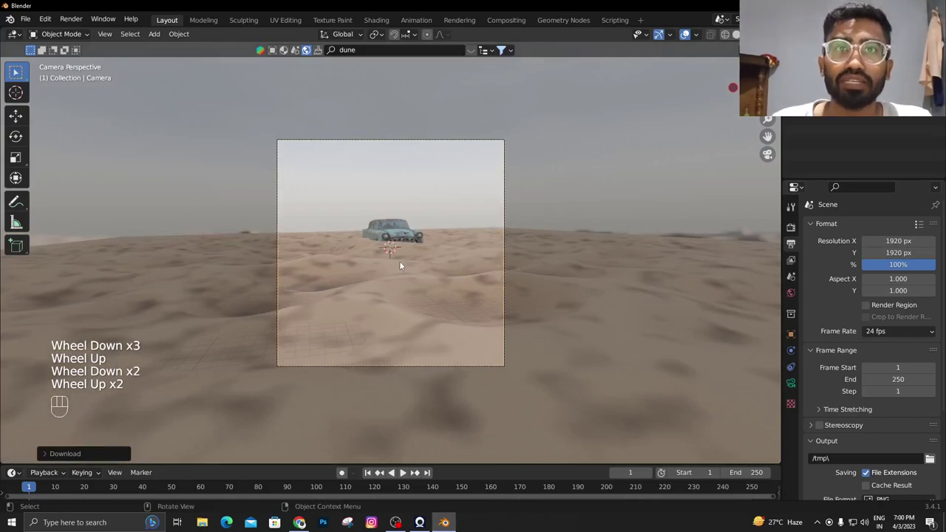
pyautogui.scroll(3)
pyautogui.moveTo(448, 213); pyautogui.dragTo(445, 269)
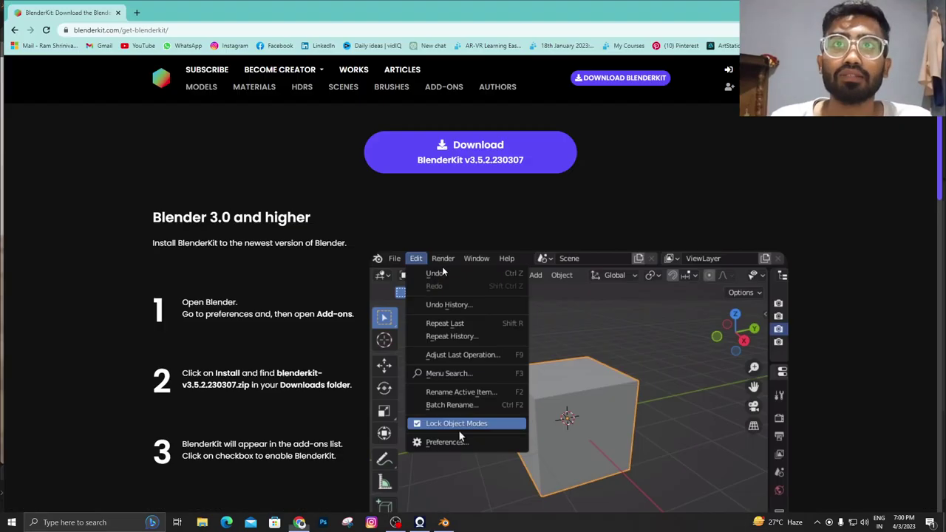
pyautogui.middleClick(445, 268)
# Add a mesh plane and raise it along Z to hover above the car
pyautogui.scroll(-3)
pyautogui.moveTo(420, 192); pyautogui.dragTo(443, 167)
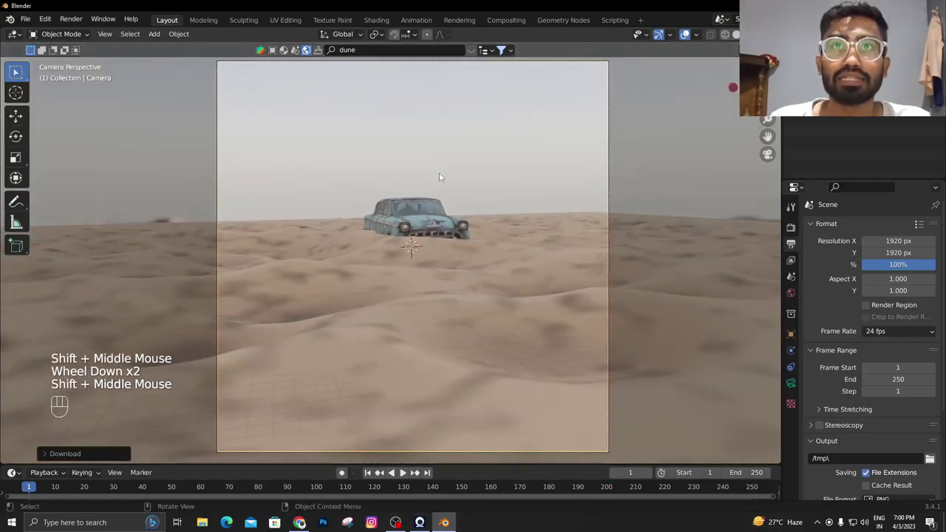
pyautogui.scroll(-3)
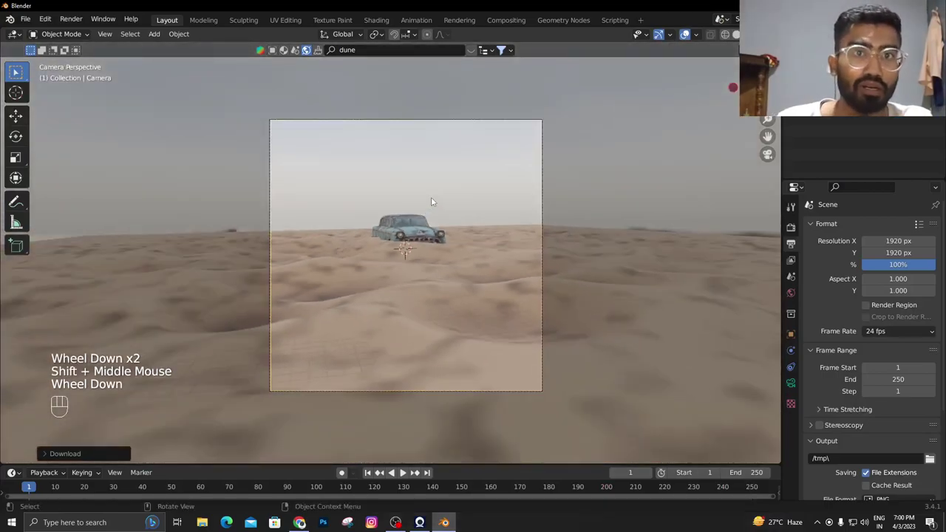
pyautogui.scroll(3)
pyautogui.press('shift+a')
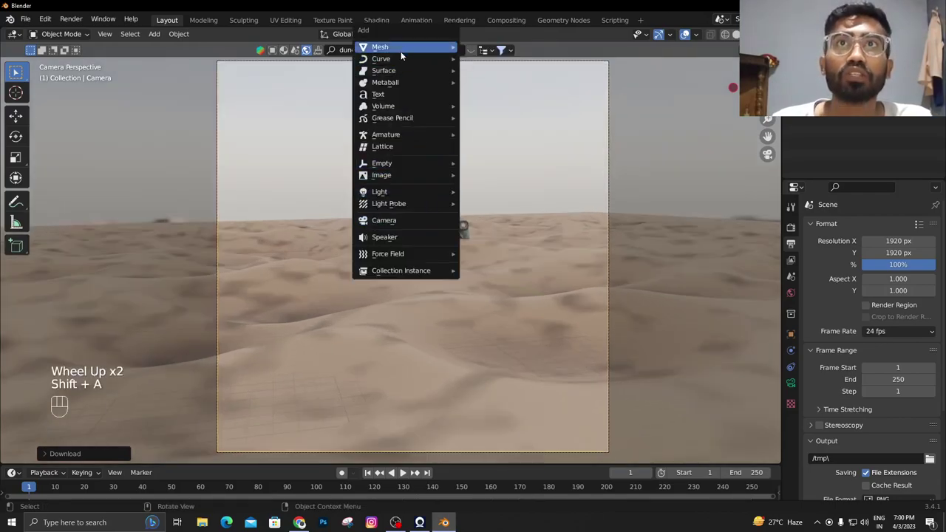
pyautogui.scroll(3)
pyautogui.press('g')
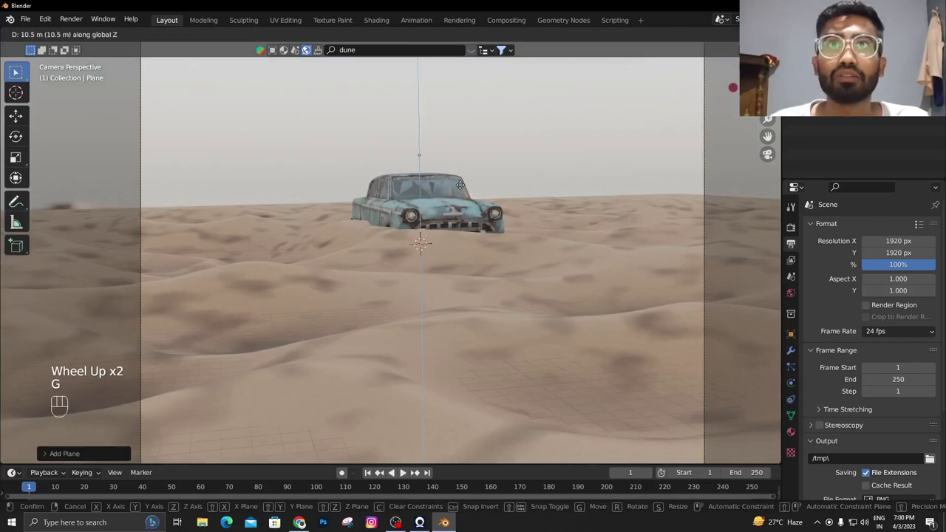
pyautogui.press('s')
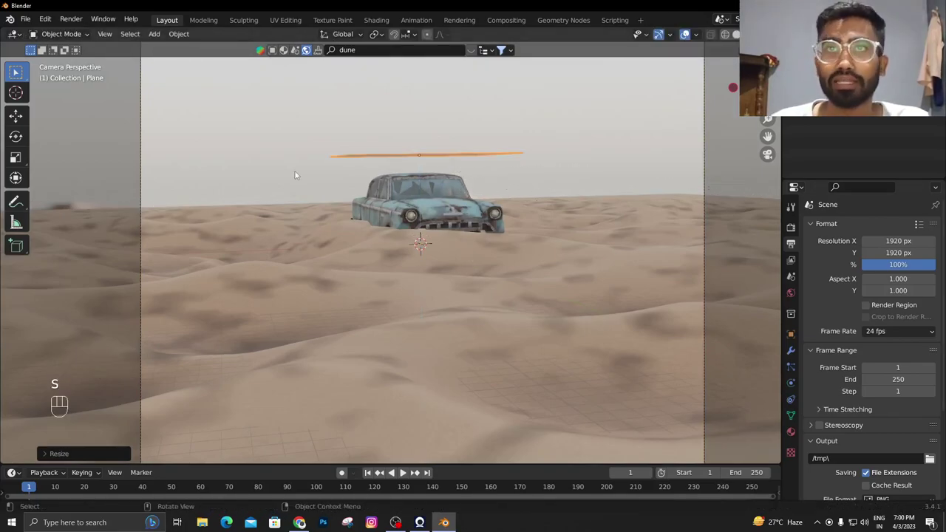
pyautogui.press('g')
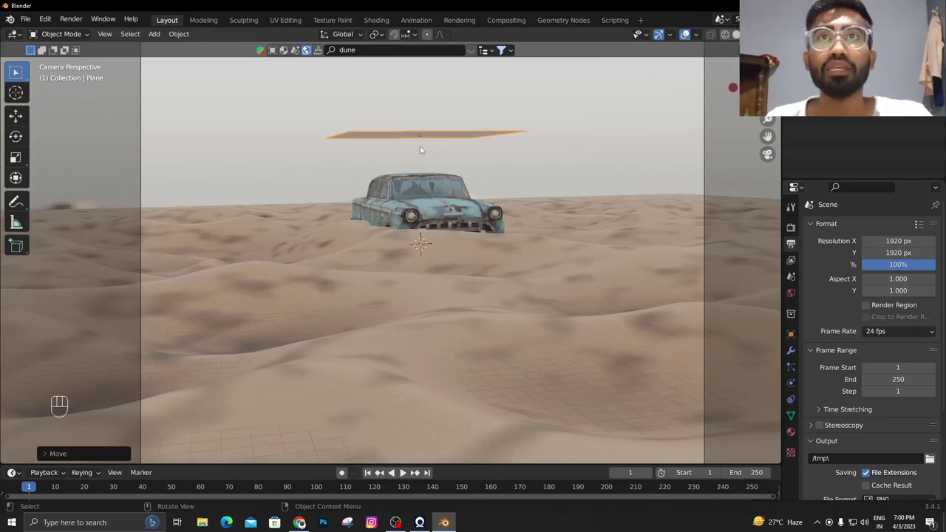
# Scale the plane wide enough to span well beyond the car
pyautogui.moveTo(444, 186); pyautogui.dragTo(517, 201)
pyautogui.scroll(3)
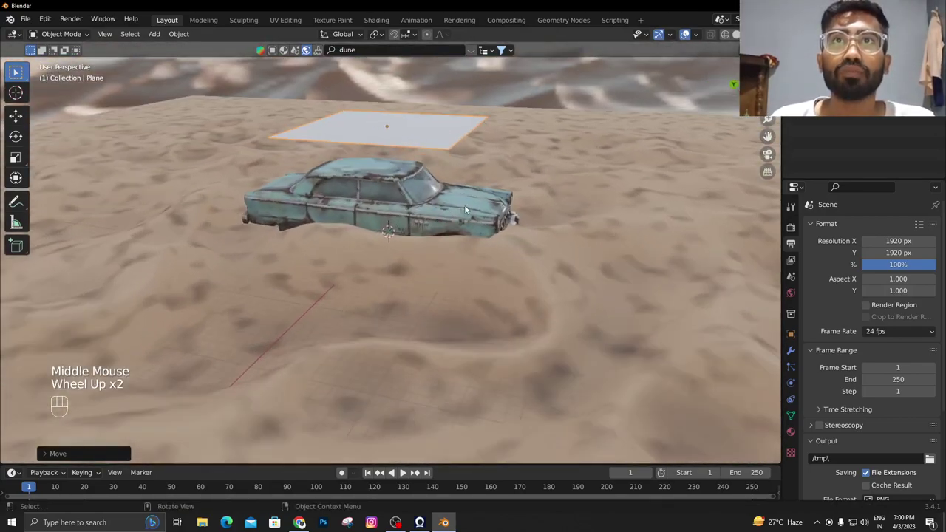
pyautogui.press('s')
pyautogui.moveTo(581, 213); pyautogui.dragTo(482, 204)
pyautogui.scroll(-3)
pyautogui.press('g')
pyautogui.scroll(-3)
pyautogui.scroll(3)
pyautogui.moveTo(436, 198); pyautogui.dragTo(526, 192)
pyautogui.scroll(3)
pyautogui.moveTo(440, 182); pyautogui.dragTo(568, 194)
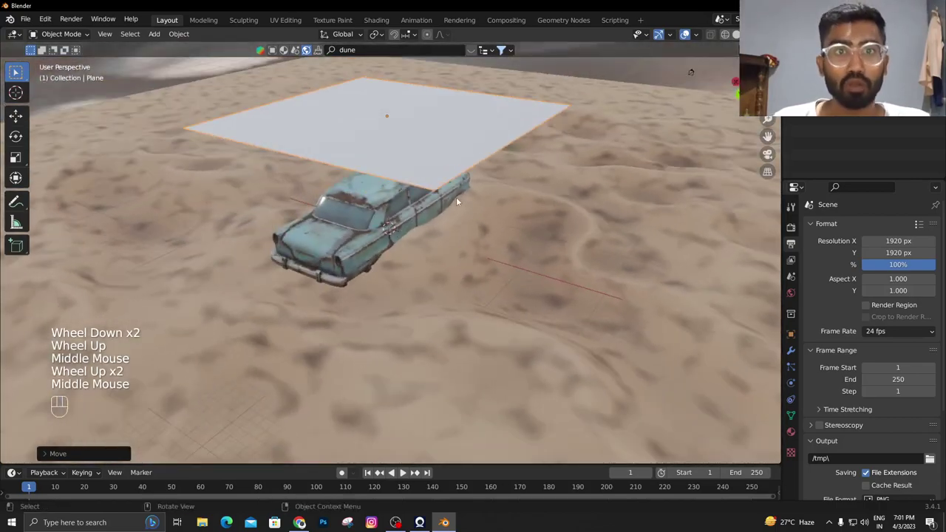
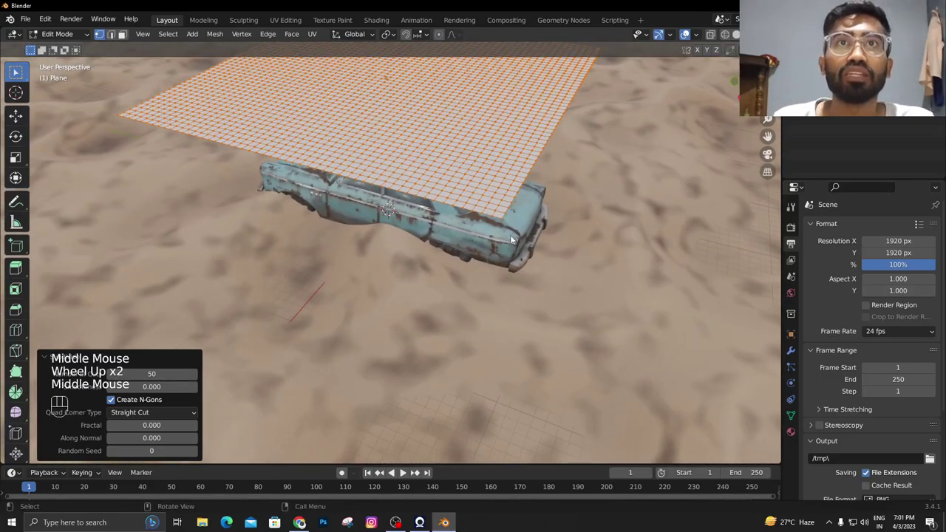
# Deselect the plane's vertices and add a new vertex group named Group in Object Data Properties
pyautogui.click(508, 222)
pyautogui.moveTo(649, 172); pyautogui.dragTo(606, 287)
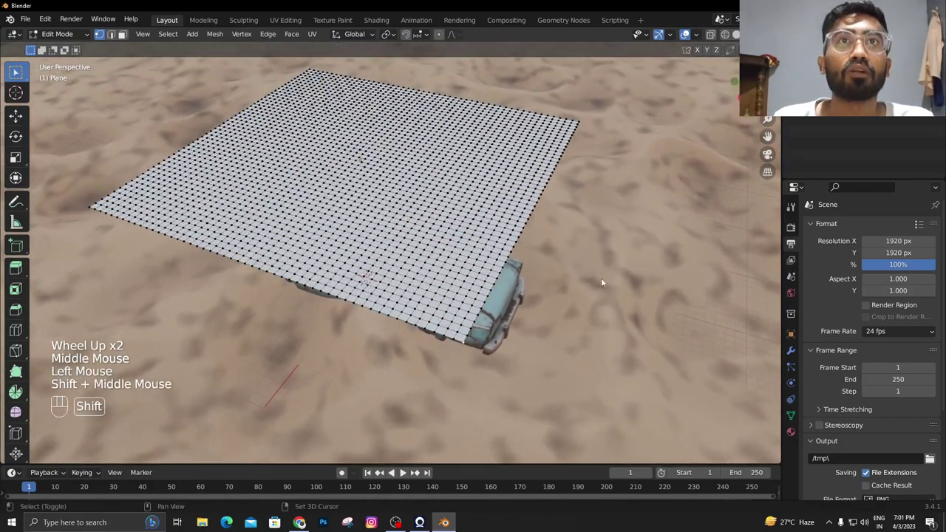
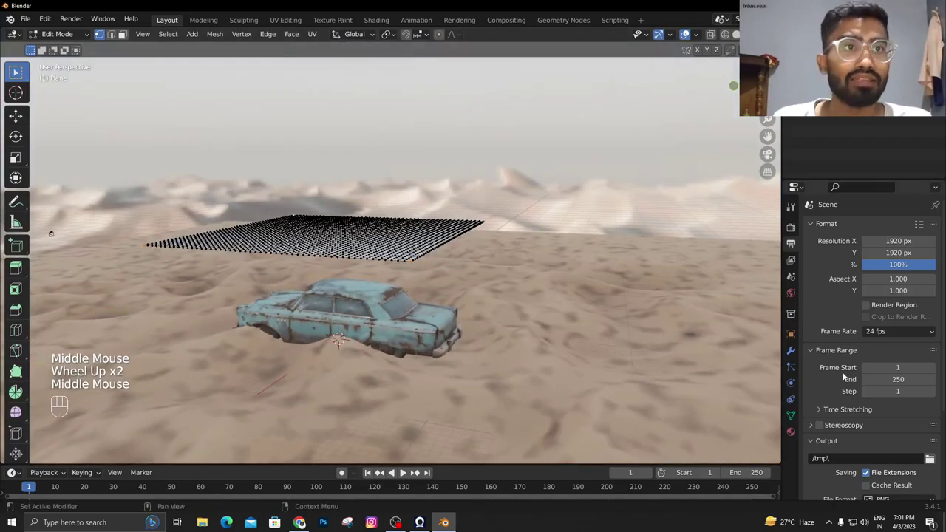
pyautogui.click(797, 408)
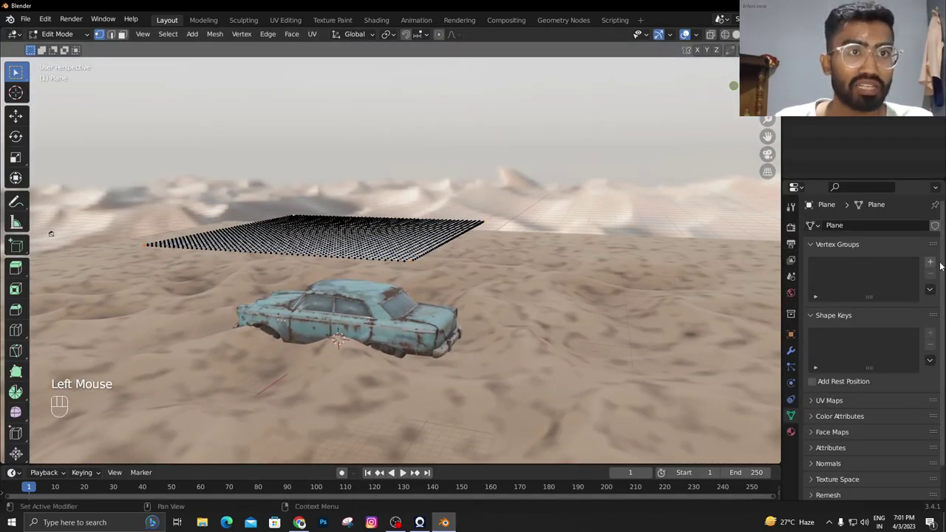
pyautogui.click(934, 258)
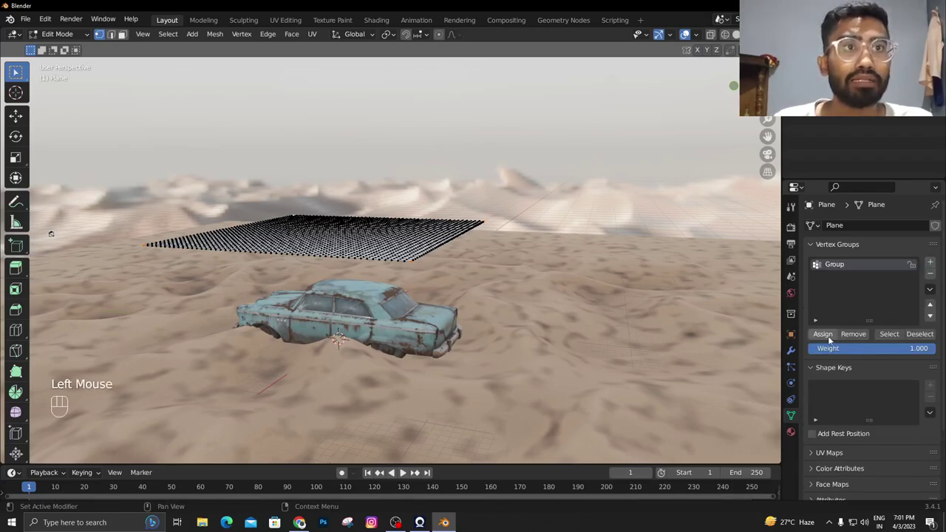
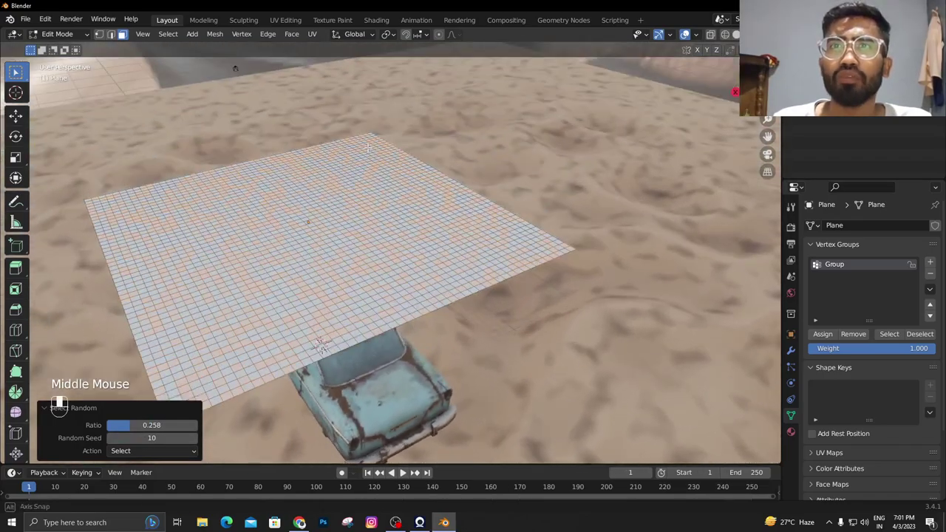
# Delete the randomly selected faces with X, then undo to restore the intact plane
pyautogui.press('x')
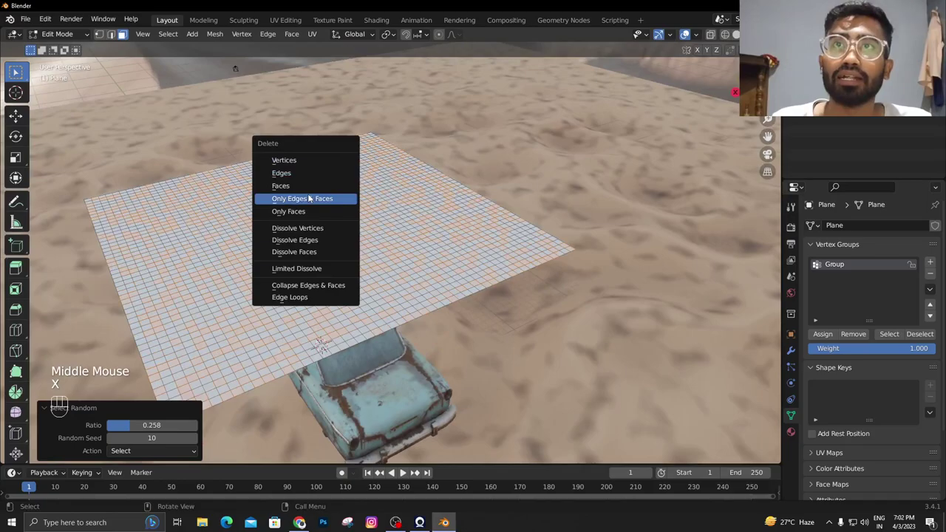
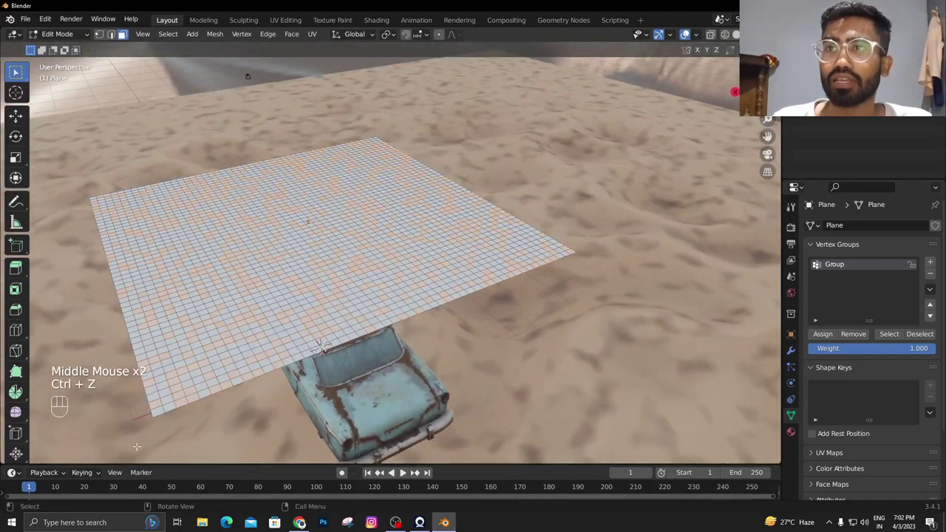
pyautogui.press('ctrl+z')
pyautogui.press('ctrl+z')
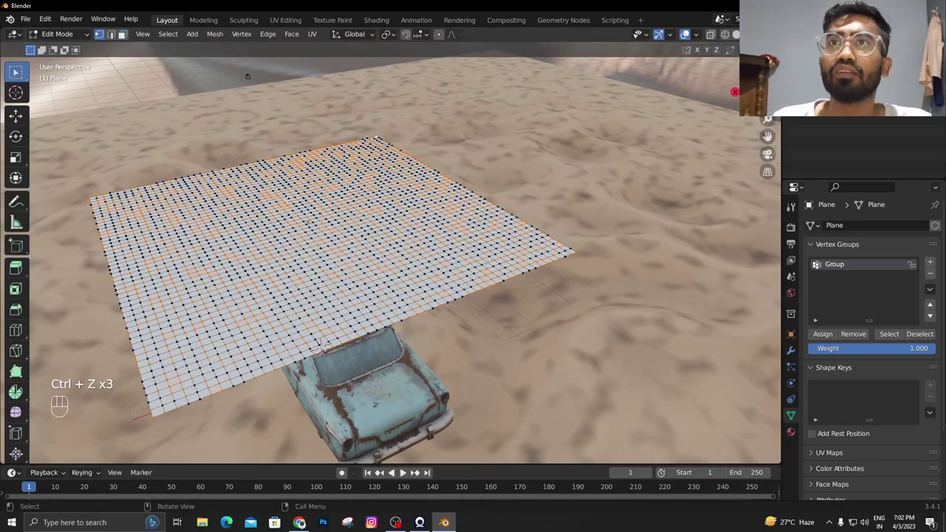
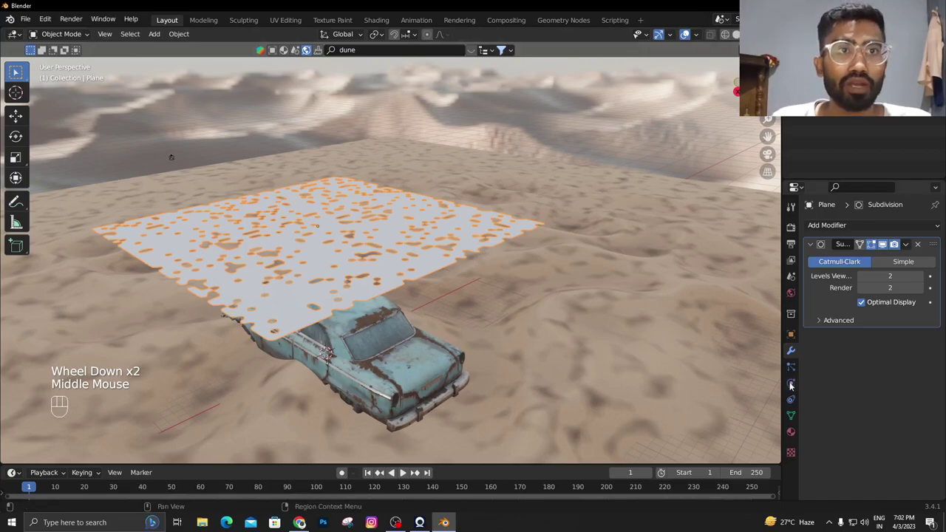
# In the Cloth physics settings, enable Internal Springs limited to the Group vertex group
pyautogui.click(792, 384)
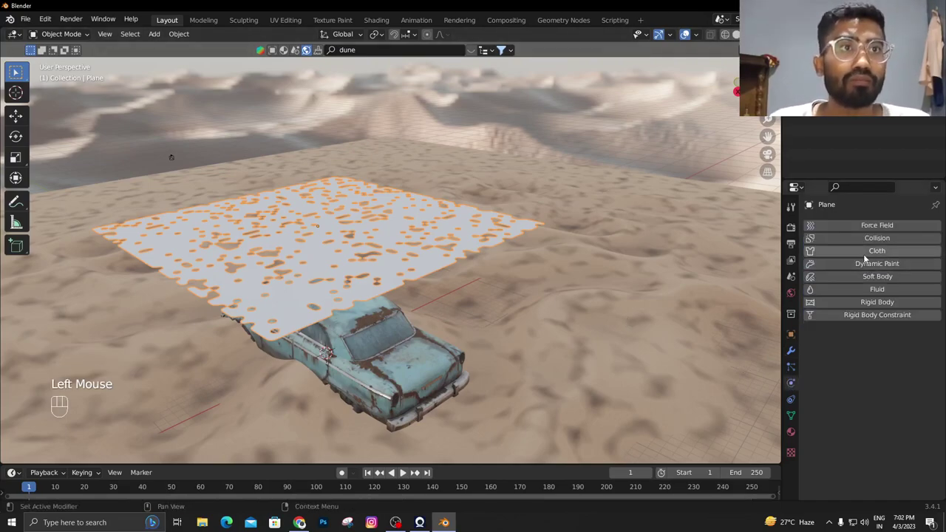
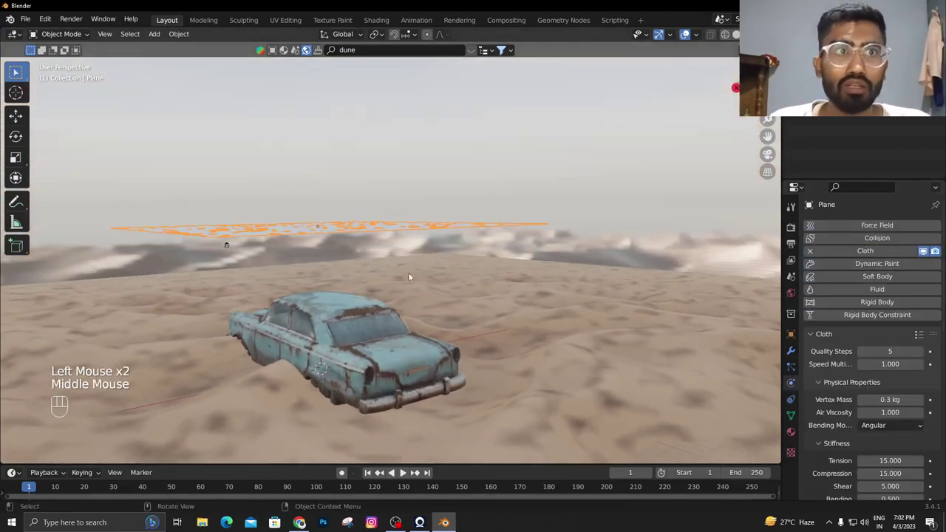
pyautogui.scroll(-3)
pyautogui.scroll(3)
pyautogui.click(829, 353)
pyautogui.scroll(-3)
pyautogui.click(822, 449)
pyautogui.scroll(-3)
pyautogui.moveTo(892, 378); pyautogui.dragTo(874, 368)
pyautogui.middleClick(891, 347)
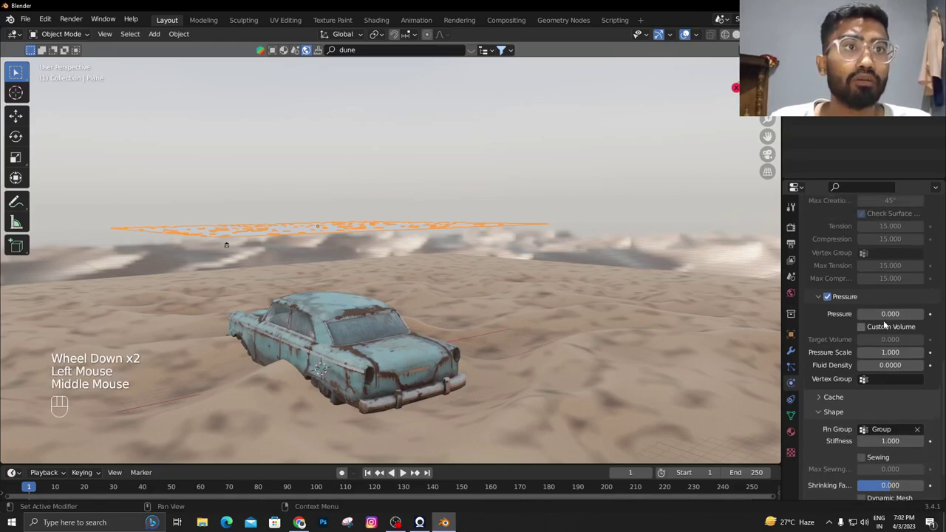
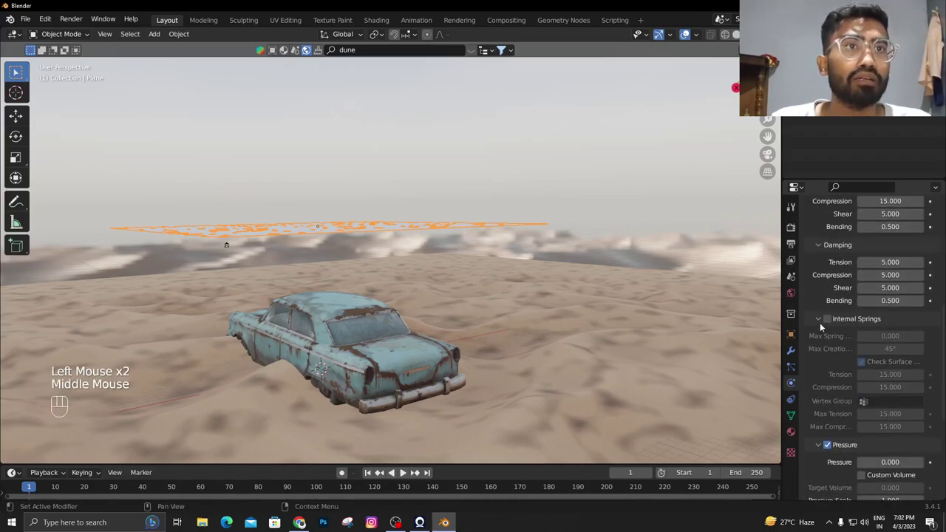
pyautogui.click(850, 350)
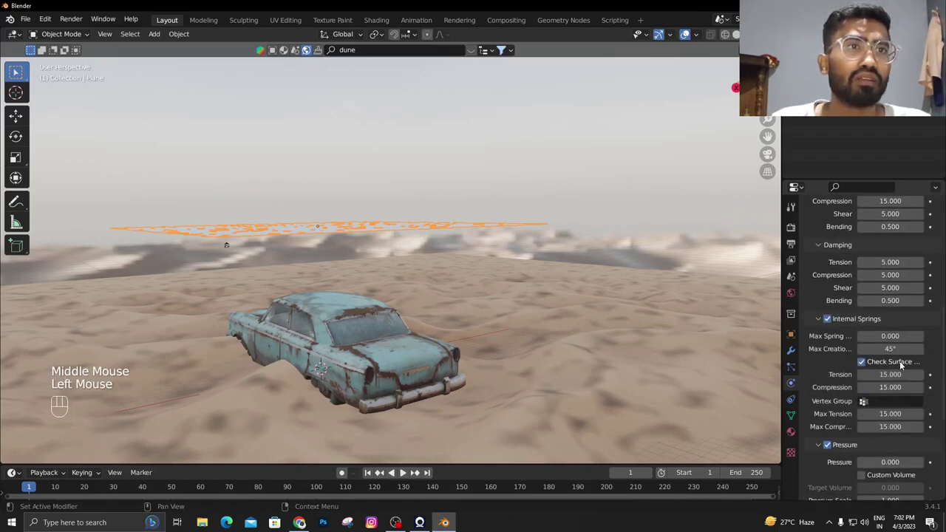
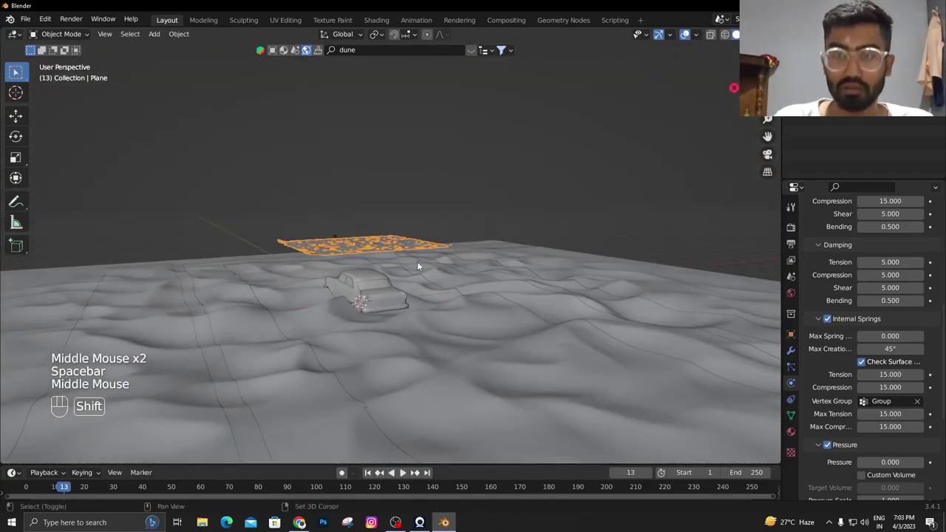
# Stop playback, frame the cloth and car, and clear the Internal Springs vertex group
pyautogui.press('shift+Left')
pyautogui.scroll(3)
pyautogui.click(398, 237)
pyautogui.moveTo(401, 241); pyautogui.dragTo(413, 263)
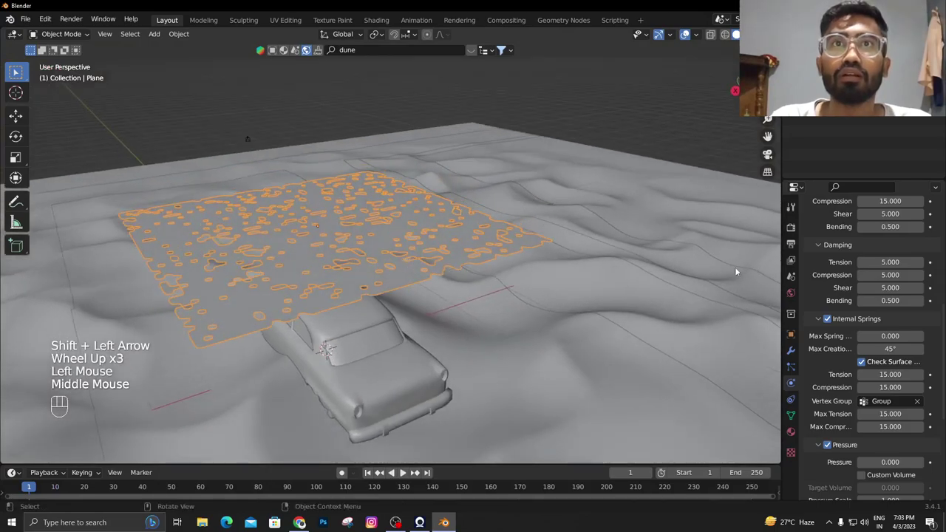
pyautogui.scroll(-3)
pyautogui.click(920, 343)
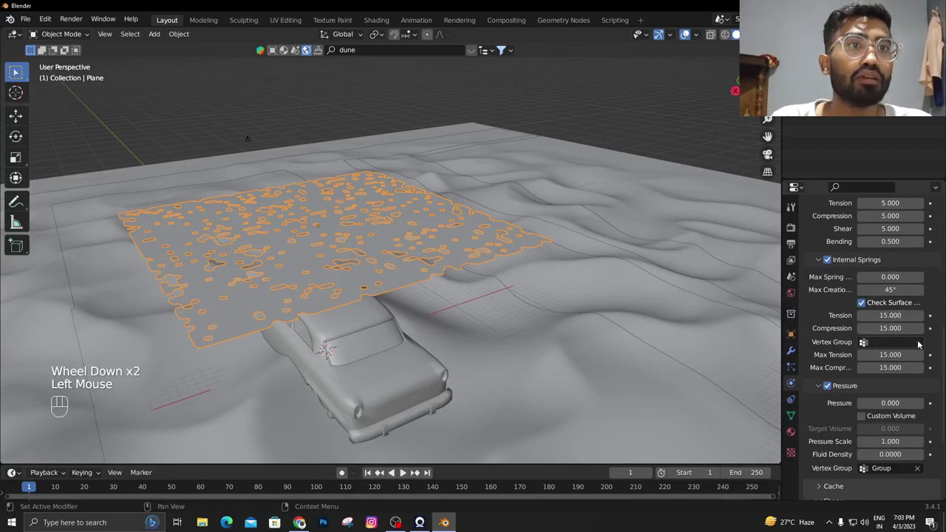
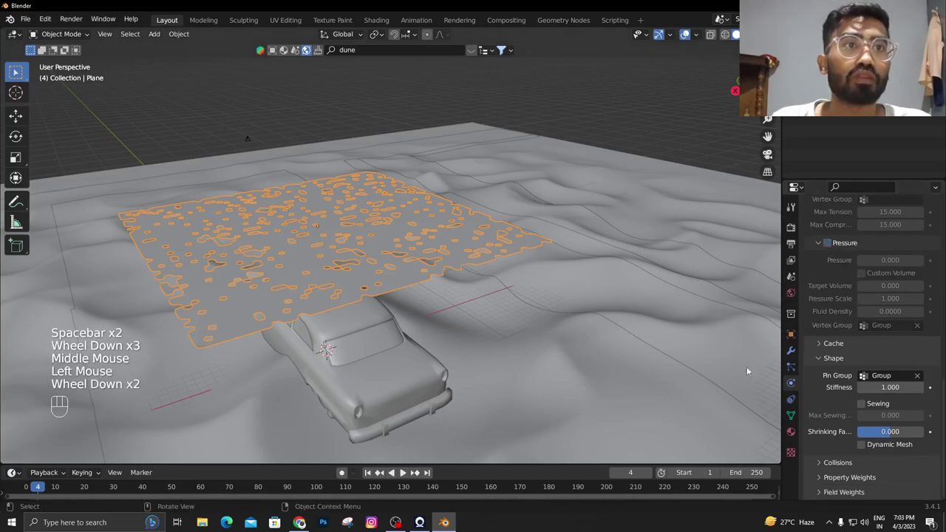
# Replay the cloth drop to check how the holey plane sags
pyautogui.scroll(-3)
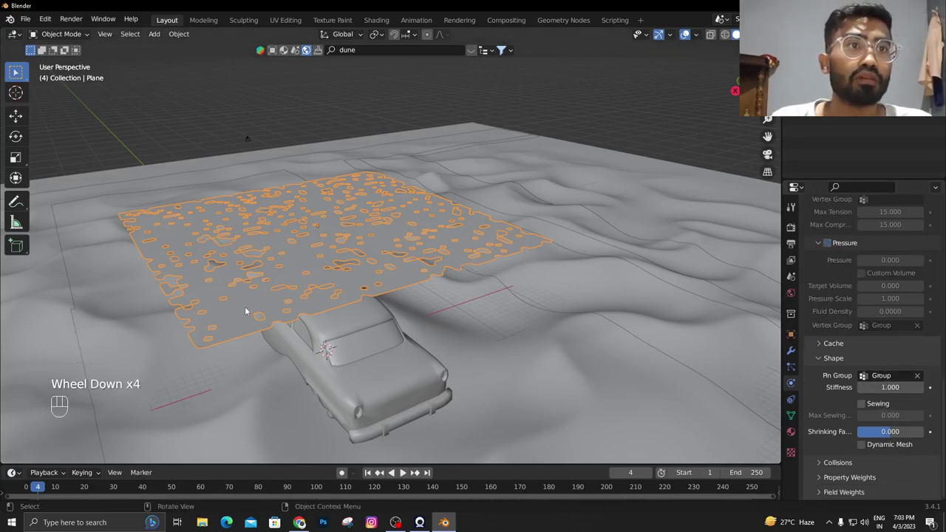
pyautogui.press('space')
pyautogui.press('space')
pyautogui.moveTo(923, 379); pyautogui.dragTo(902, 364)
pyautogui.scroll(3)
pyautogui.click(833, 286)
pyautogui.press('space')
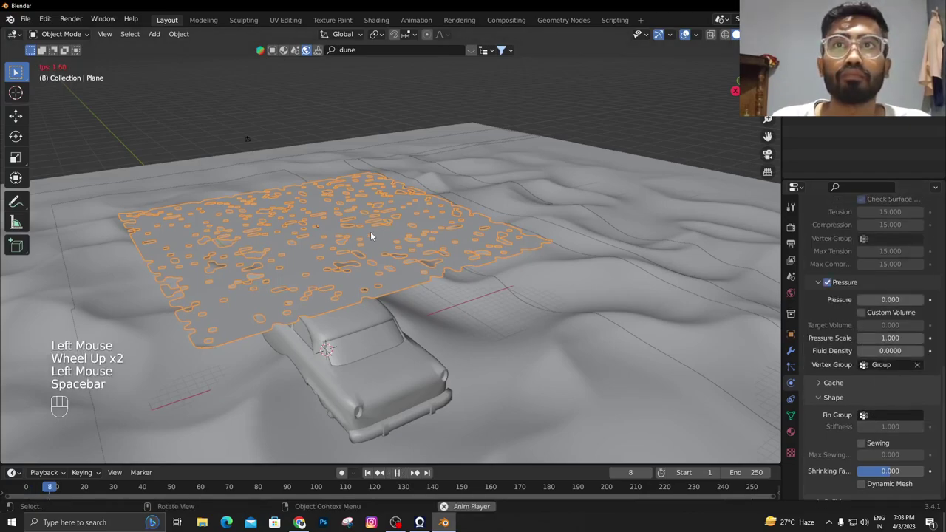
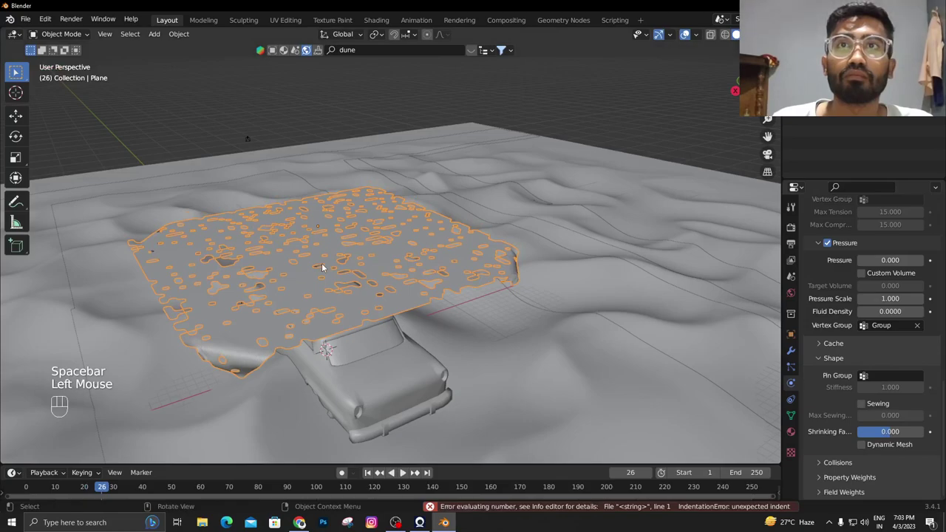
# Drop the Subdivision modifier from the cloth and rerun the simulation from frame 1
pyautogui.click(795, 354)
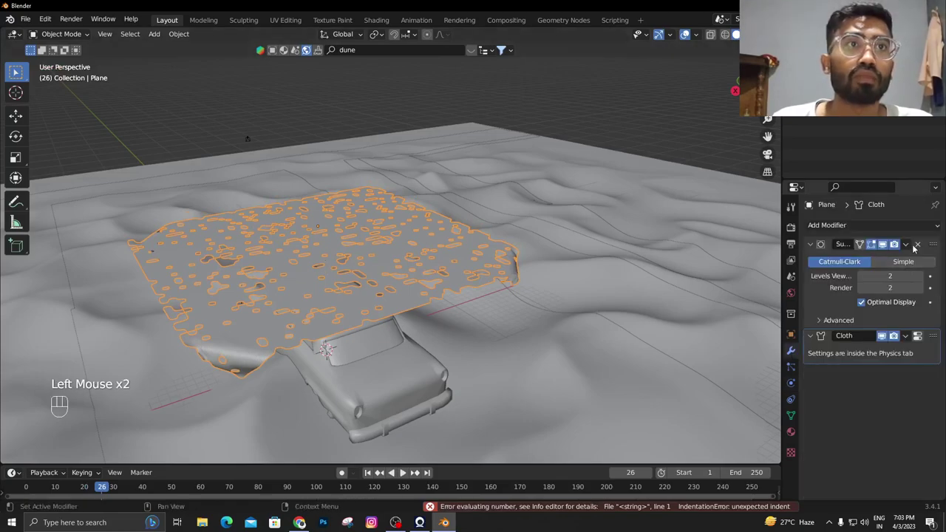
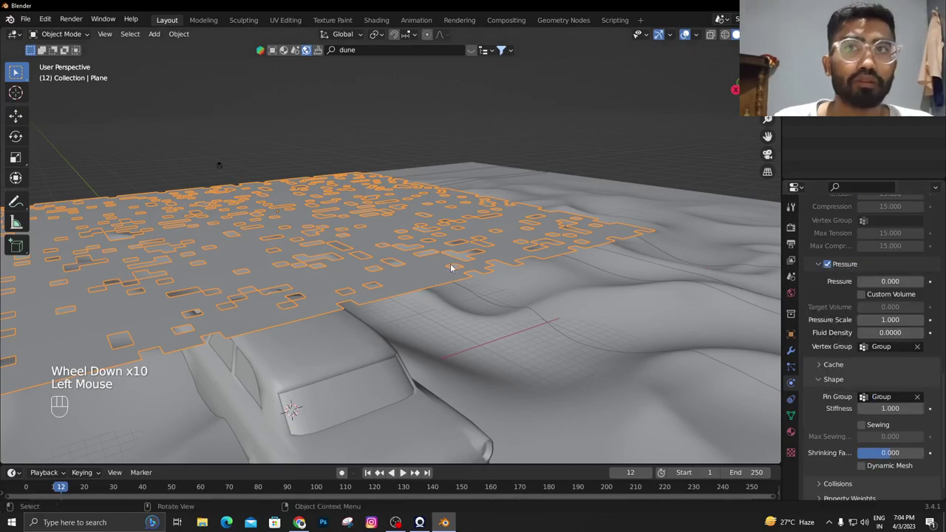
pyautogui.press('shift+Left')
pyautogui.press('space')
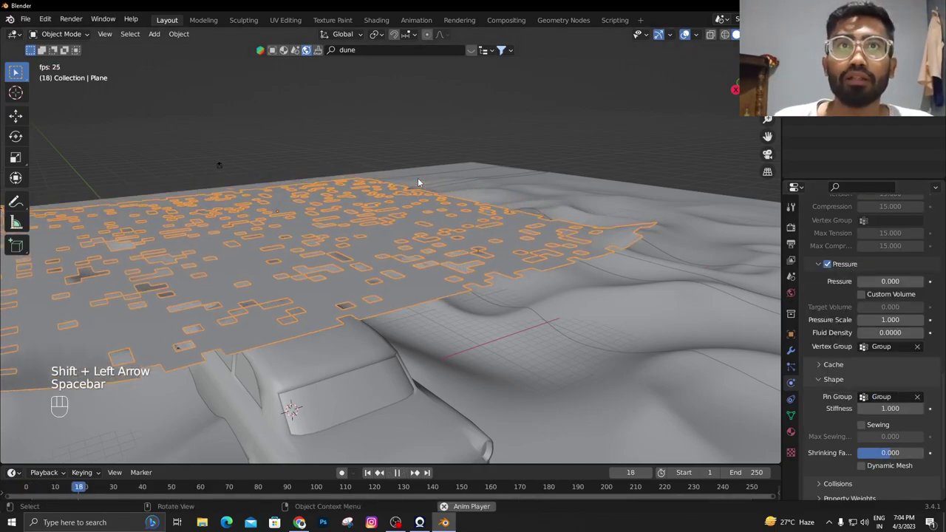
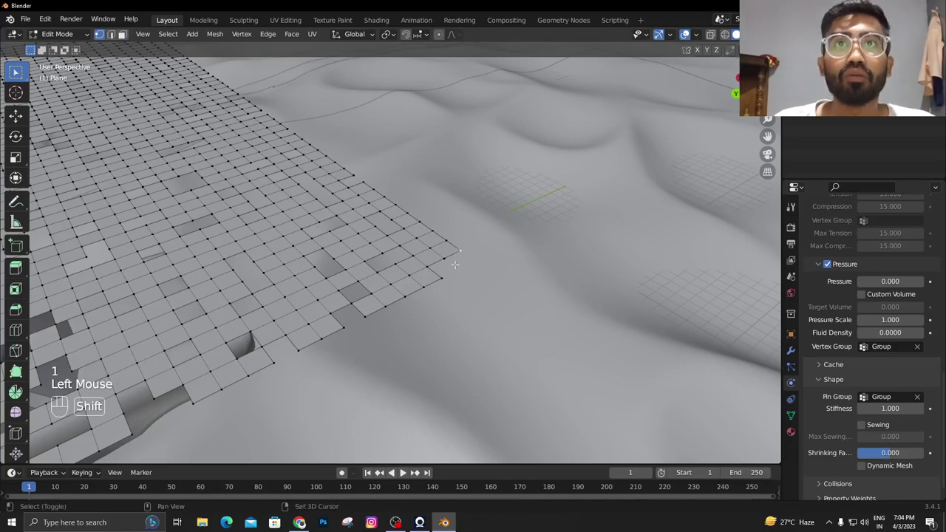
# Assign the four selected corner vertices to the Group vertex group in Object Data Properties
pyautogui.press('e')
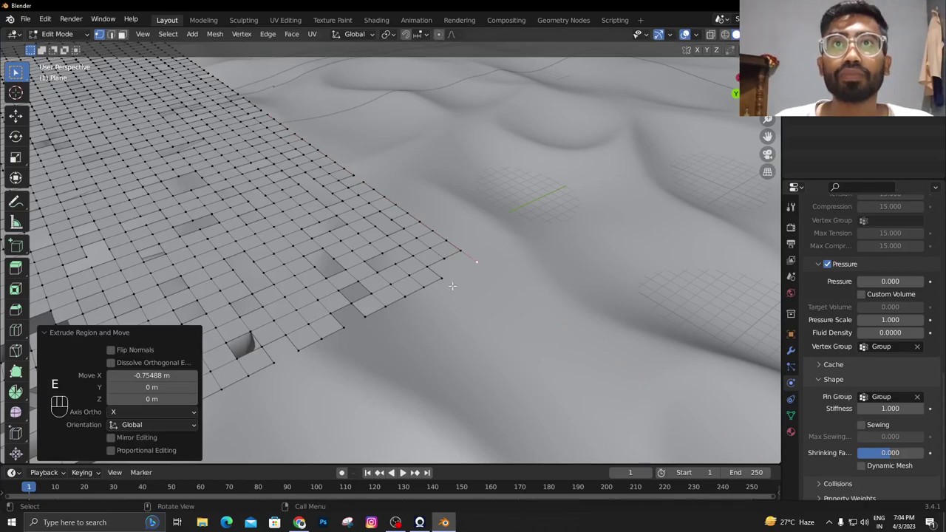
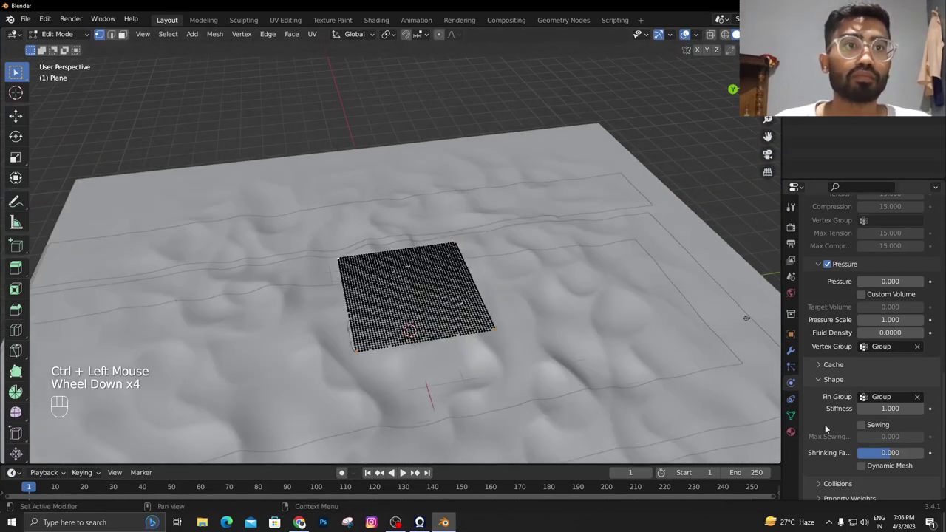
pyautogui.click(795, 416)
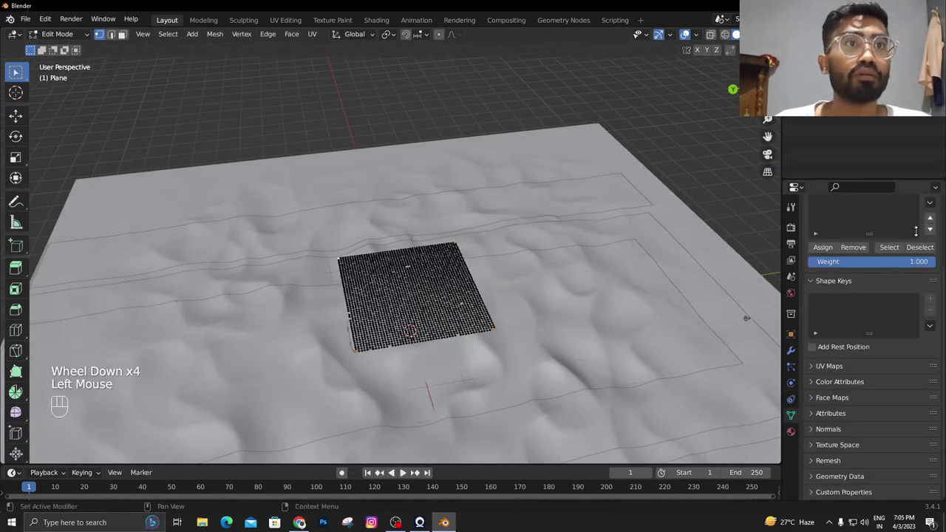
pyautogui.scroll(3)
pyautogui.click(830, 333)
pyautogui.doubleClick(830, 333)
# Back in Object Mode, play the cloth sagging from its pinned corners, then stop and rewind
pyautogui.press('Tab')
pyautogui.scroll(3)
pyautogui.moveTo(414, 240); pyautogui.dragTo(431, 206)
pyautogui.press('space')
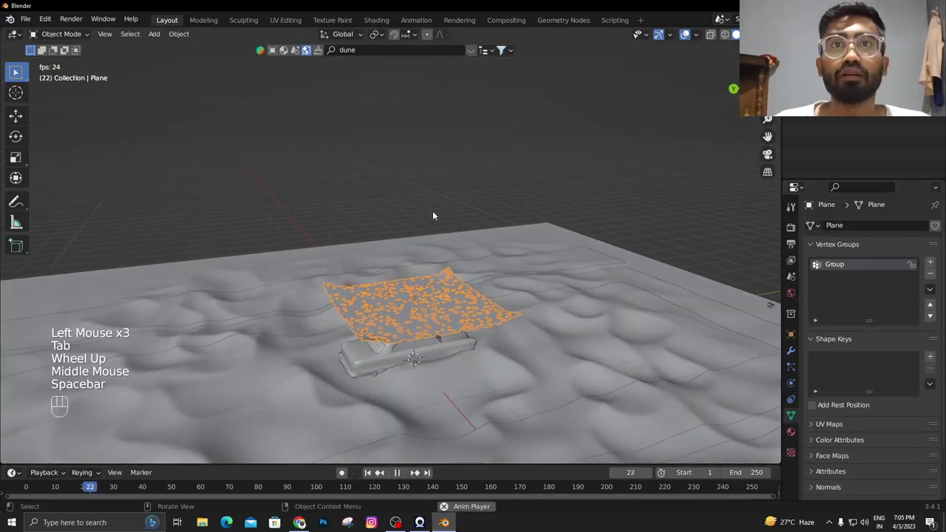
pyautogui.press('space')
pyautogui.scroll(3)
pyautogui.moveTo(467, 234); pyautogui.dragTo(382, 208)
pyautogui.scroll(3)
pyautogui.moveTo(524, 244); pyautogui.dragTo(404, 90)
pyautogui.moveTo(500, 265); pyautogui.dragTo(442, 287)
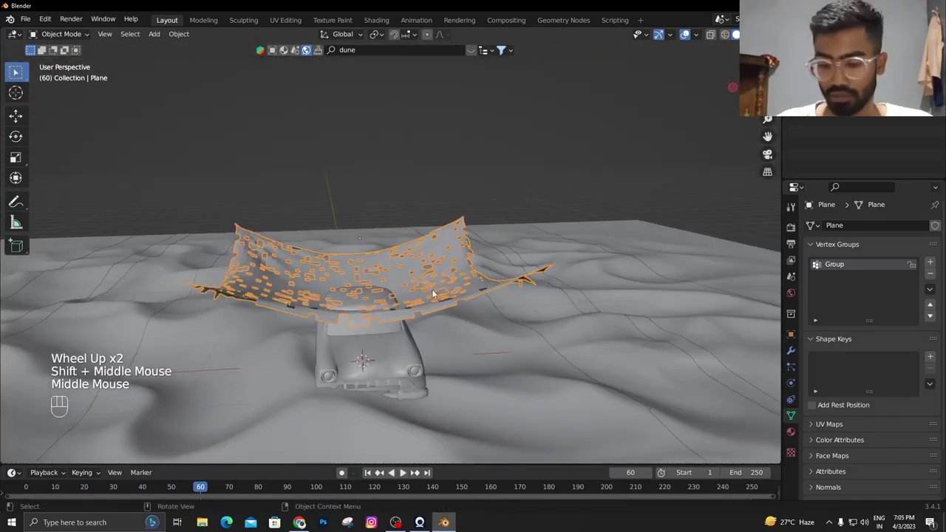
pyautogui.press('shift+Down')
pyautogui.press('shift+Left')
# Replay the drop and inspect the sagging canopy from several angles
pyautogui.press('g')
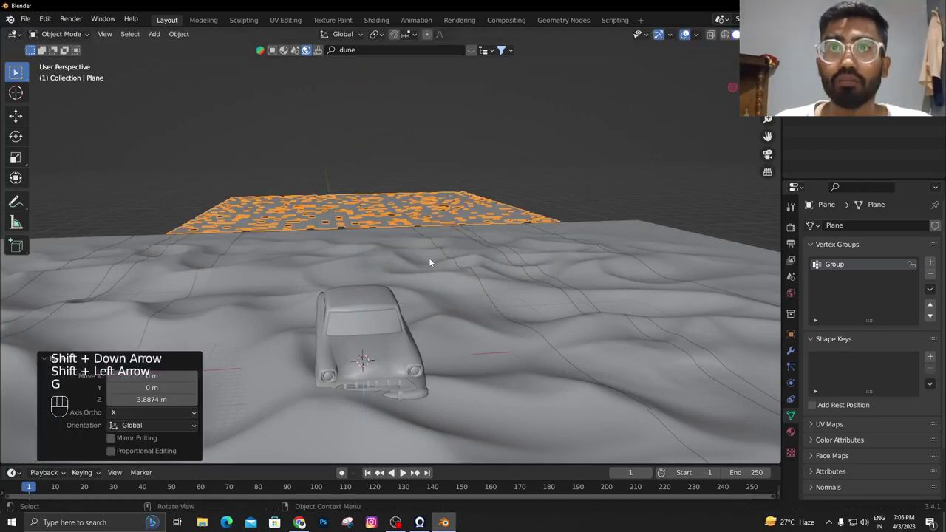
pyautogui.press('space')
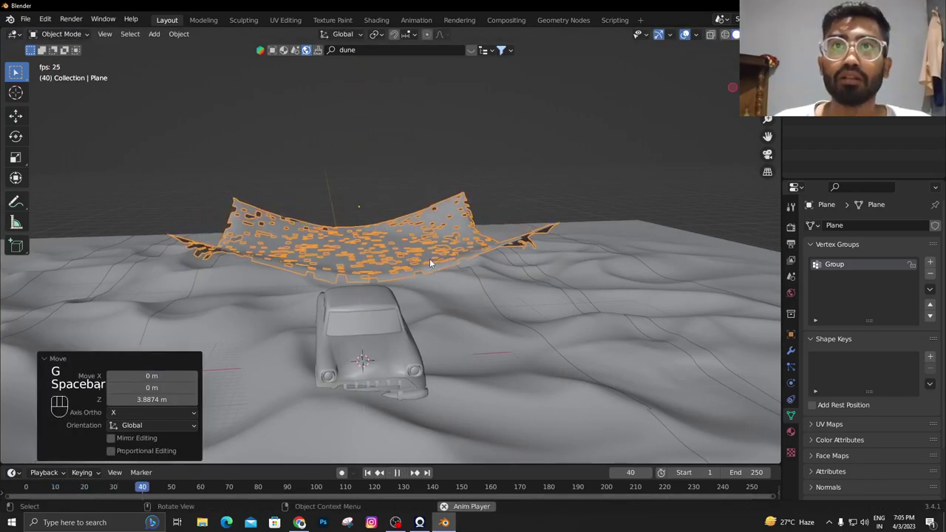
pyautogui.press('space')
pyautogui.moveTo(434, 260); pyautogui.dragTo(509, 255)
pyautogui.scroll(3)
pyautogui.moveTo(510, 254); pyautogui.dragTo(569, 250)
pyautogui.moveTo(563, 249); pyautogui.dragTo(517, 252)
# Add a Subdivision Surface modifier below Cloth and replay the smoothed drape
pyautogui.click(796, 354)
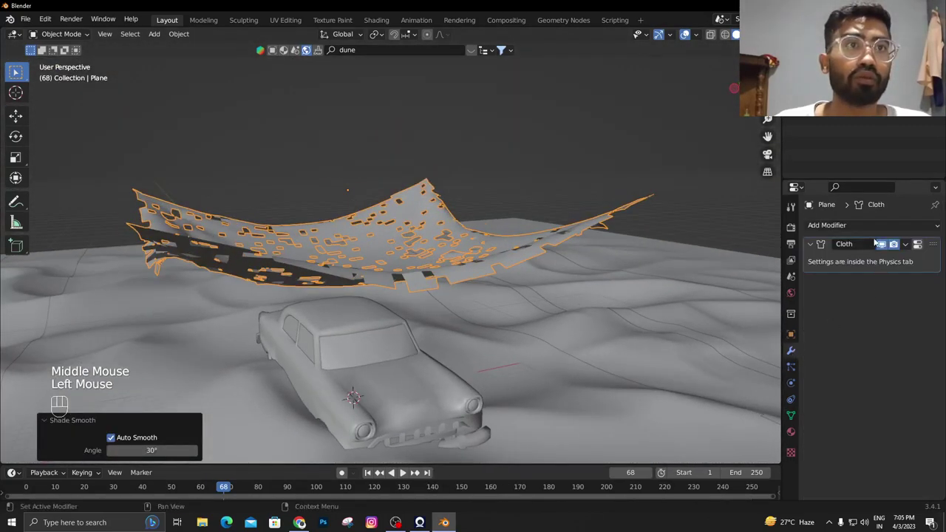
pyautogui.moveTo(879, 227); pyautogui.dragTo(721, 439)
pyautogui.moveTo(529, 264); pyautogui.dragTo(535, 305)
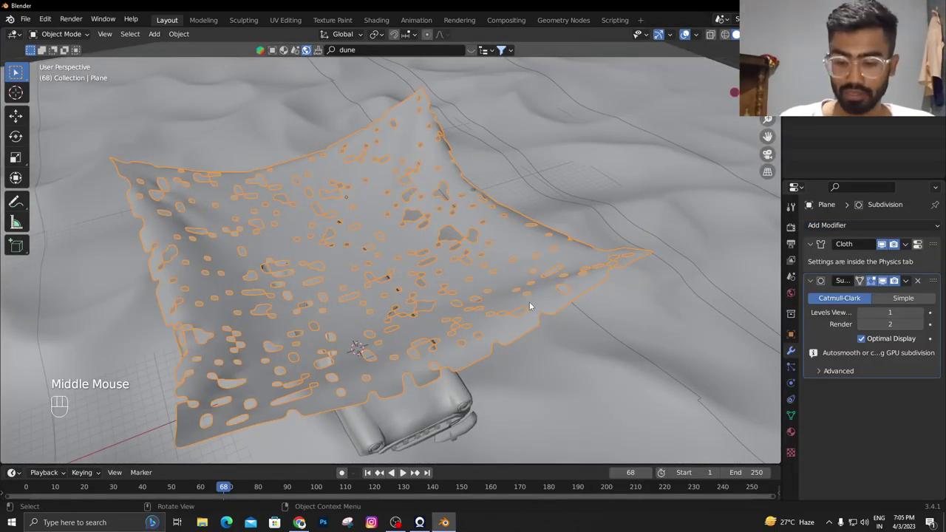
pyautogui.press('shift+Left')
pyautogui.moveTo(516, 253); pyautogui.dragTo(494, 171)
pyautogui.press('space')
pyautogui.moveTo(504, 231); pyautogui.dragTo(504, 278)
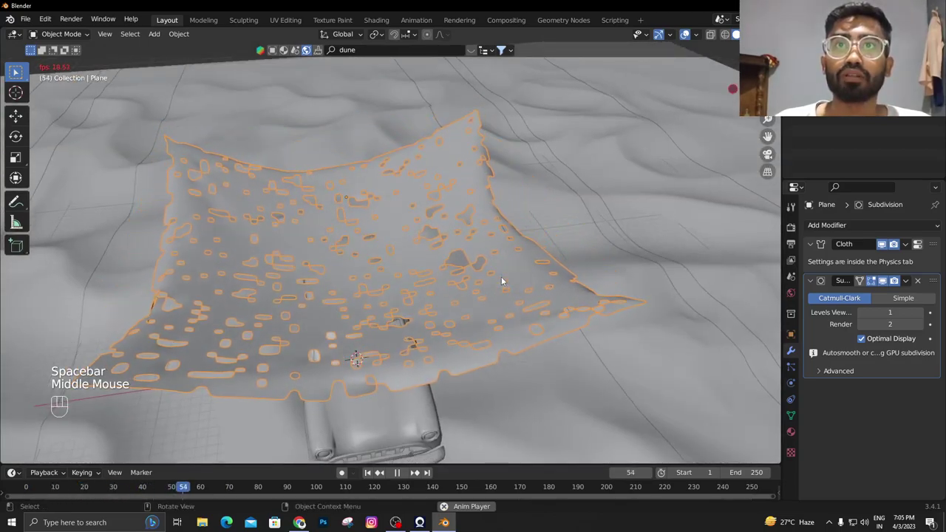
pyautogui.press('space')
# Orbit around the scene to inspect the smoothed cloth draped over the car
pyautogui.moveTo(498, 268); pyautogui.dragTo(459, 213)
pyautogui.scroll(-3)
pyautogui.scroll(3)
pyautogui.moveTo(476, 231); pyautogui.dragTo(516, 251)
pyautogui.scroll(3)
pyautogui.moveTo(521, 249); pyautogui.dragTo(562, 264)
pyautogui.scroll(3)
pyautogui.moveTo(513, 276); pyautogui.dragTo(563, 215)
pyautogui.moveTo(375, 261); pyautogui.dragTo(446, 278)
pyautogui.moveTo(573, 269); pyautogui.dragTo(484, 233)
pyautogui.middleClick(604, 260)
pyautogui.moveTo(598, 261); pyautogui.dragTo(511, 186)
pyautogui.moveTo(551, 234); pyautogui.dragTo(504, 198)
pyautogui.moveTo(504, 208); pyautogui.dragTo(514, 224)
pyautogui.moveTo(402, 237); pyautogui.dragTo(410, 256)
pyautogui.click(406, 294)
# Duplicate and separate the corner vertices as Plane.001 and extrude them vertically into poles
pyautogui.press('Tab')
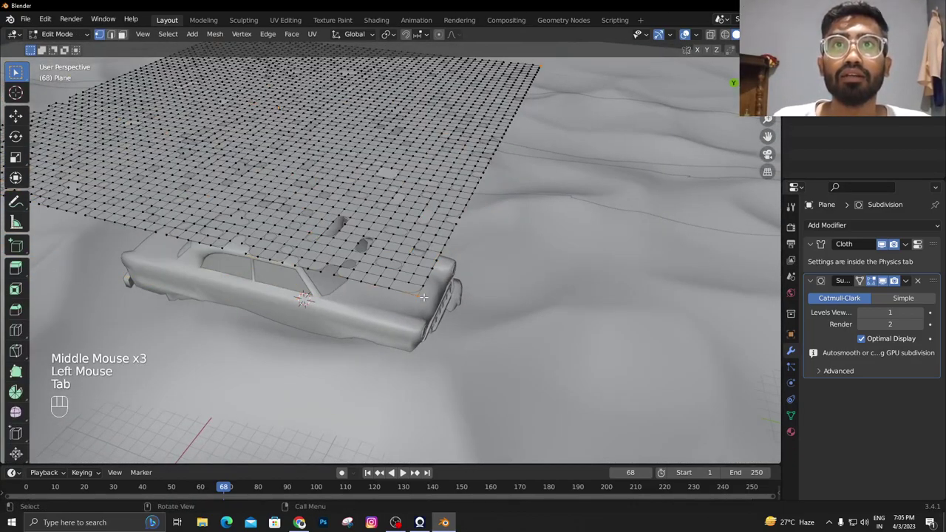
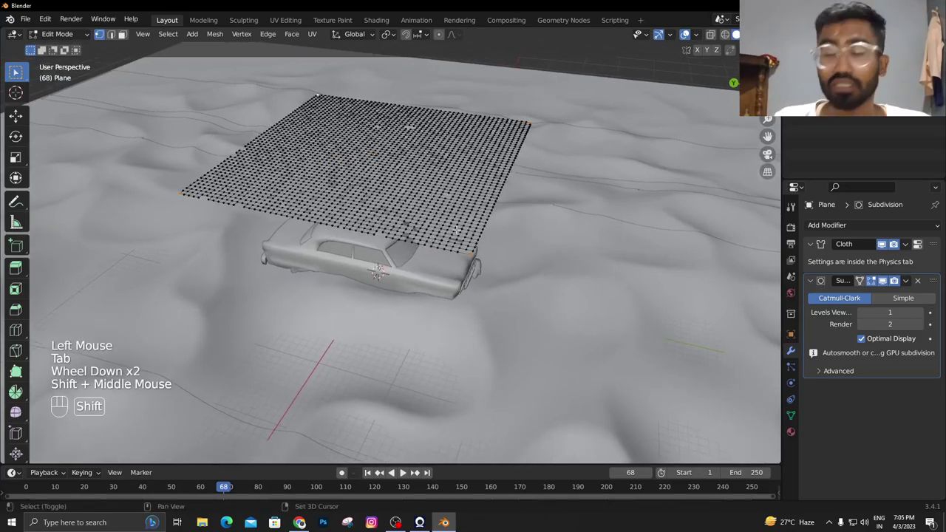
pyautogui.press('shift+d')
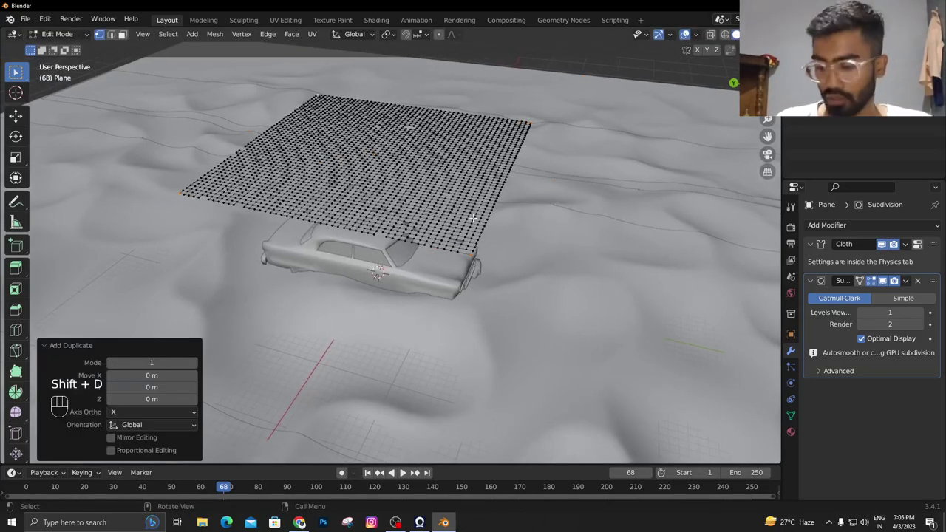
pyautogui.press('p')
pyautogui.press('Tab')
pyautogui.click(476, 259)
pyautogui.middleClick(477, 244)
pyautogui.click(477, 205)
pyautogui.press('Tab')
pyautogui.press('a')
pyautogui.press('e')
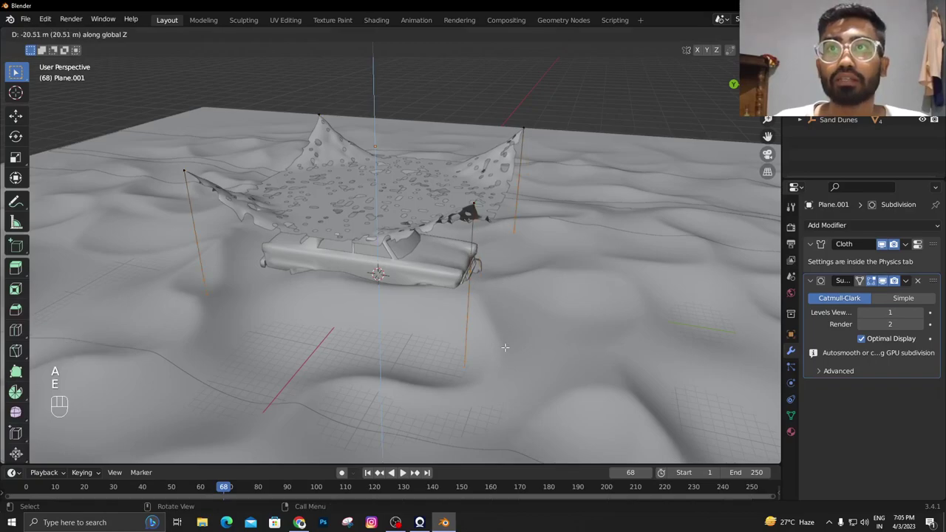
pyautogui.press('Tab')
# Remove the Subdivision and Cloth modifiers from Plane.001 so the poles stay rigid
pyautogui.scroll(-3)
pyautogui.moveTo(501, 246); pyautogui.dragTo(477, 227)
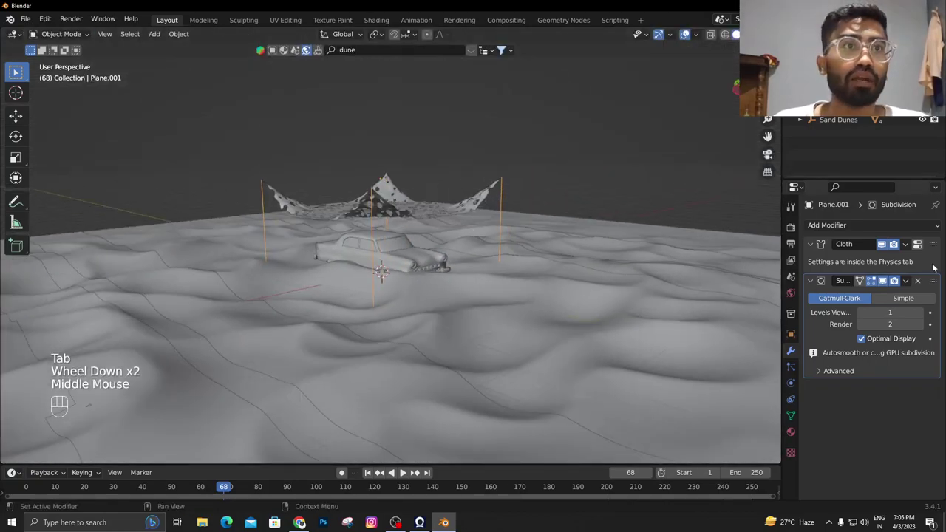
pyautogui.click(920, 282)
pyautogui.click(932, 266)
pyautogui.press('d')
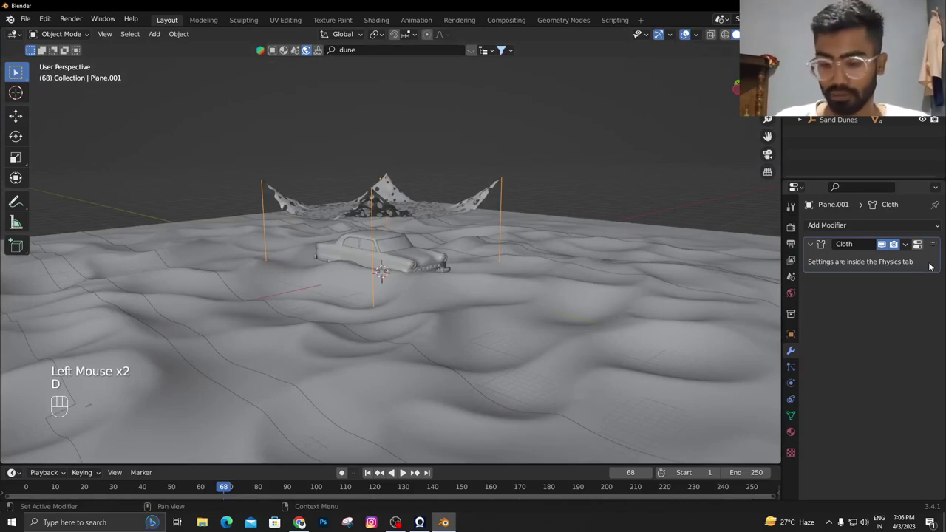
pyautogui.press('Delete')
pyautogui.scroll(3)
pyautogui.moveTo(563, 230); pyautogui.dragTo(637, 256)
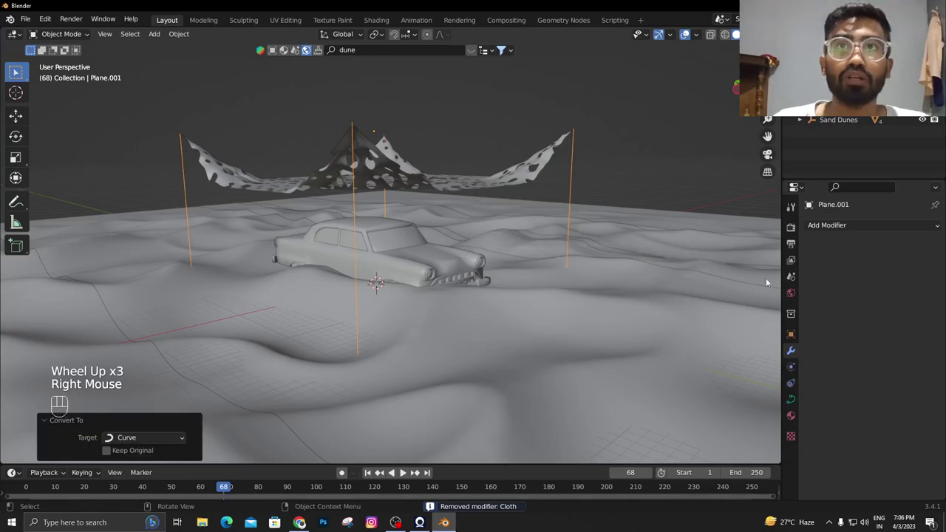
pyautogui.scroll(-3)
# In the pole curve's Geometry > Bevel, set Resolution 8 and raise Depth to thicken the poles
pyautogui.click(793, 403)
pyautogui.scroll(-3)
pyautogui.click(816, 362)
pyautogui.scroll(-3)
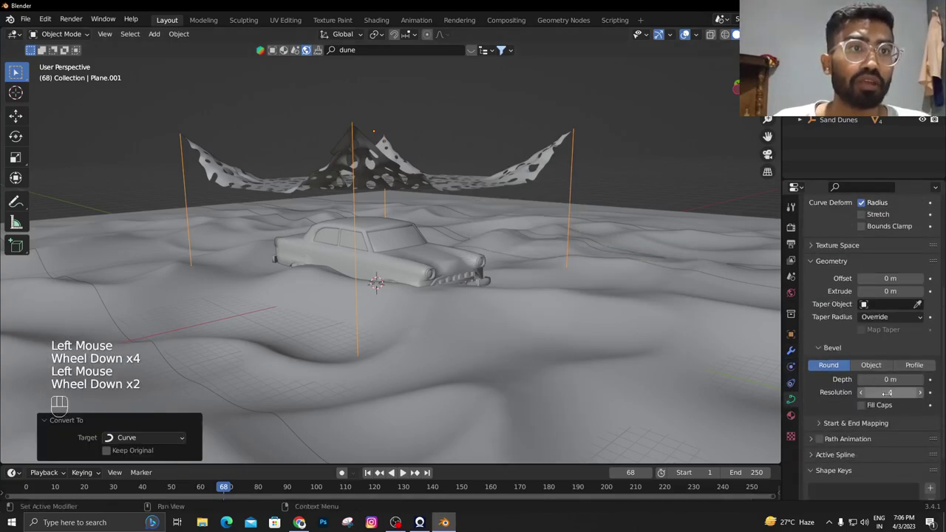
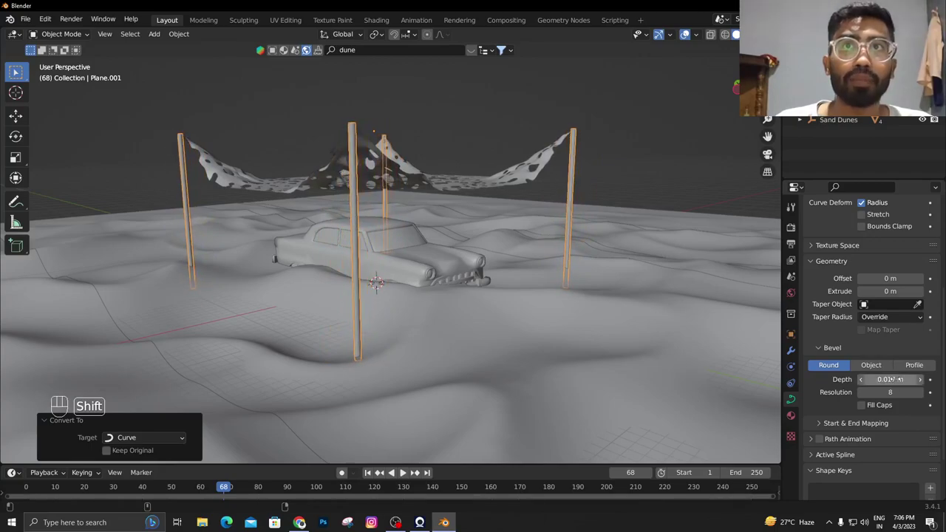
pyautogui.moveTo(441, 225); pyautogui.dragTo(569, 251)
# Fine-tune the bevel depth to about 0.017 m and check the poles through the camera
pyautogui.scroll(3)
pyautogui.moveTo(620, 236); pyautogui.dragTo(552, 201)
pyautogui.moveTo(549, 197); pyautogui.dragTo(646, 209)
pyautogui.moveTo(646, 209); pyautogui.dragTo(608, 205)
pyautogui.scroll(-3)
pyautogui.moveTo(589, 209); pyautogui.dragTo(536, 215)
pyautogui.press('KP_0')
pyautogui.scroll(-3)
pyautogui.scroll(3)
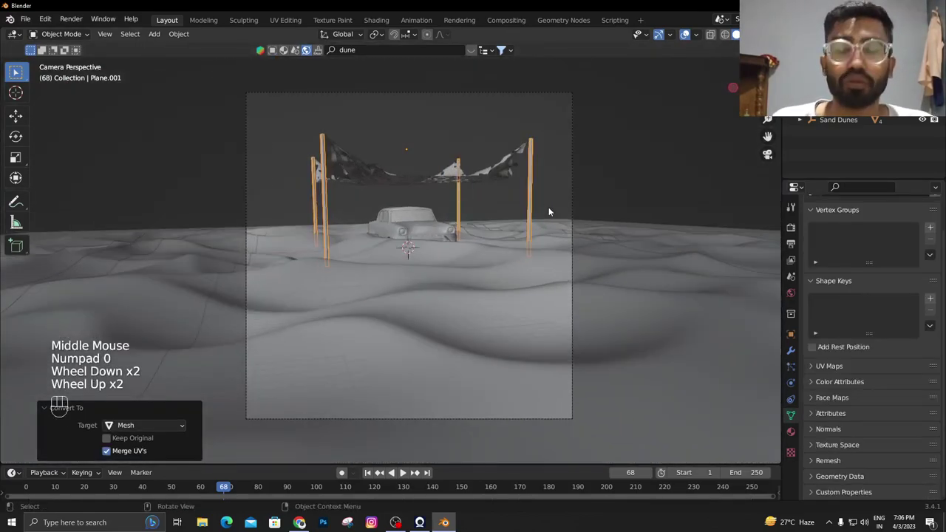
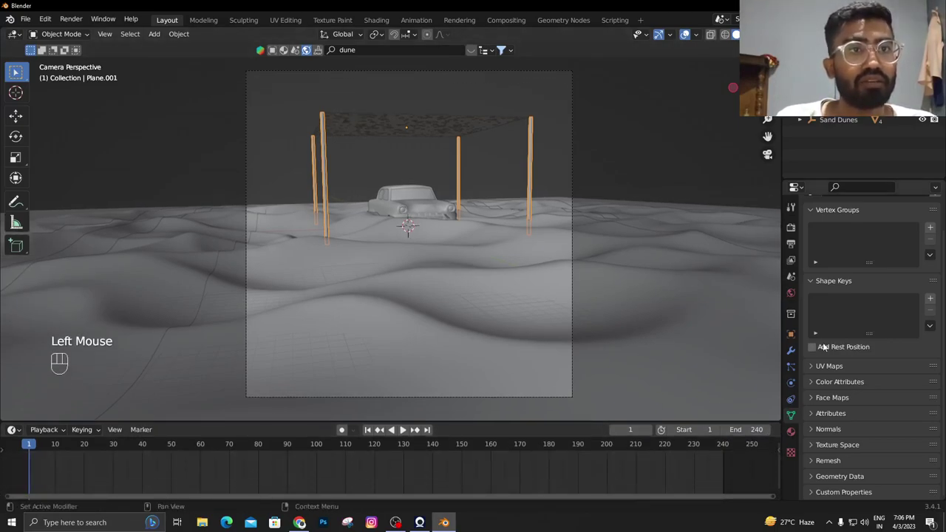
# Go to Output Properties' frame rate and frame range settings for the 30 fps / frame 150 change
pyautogui.click(797, 351)
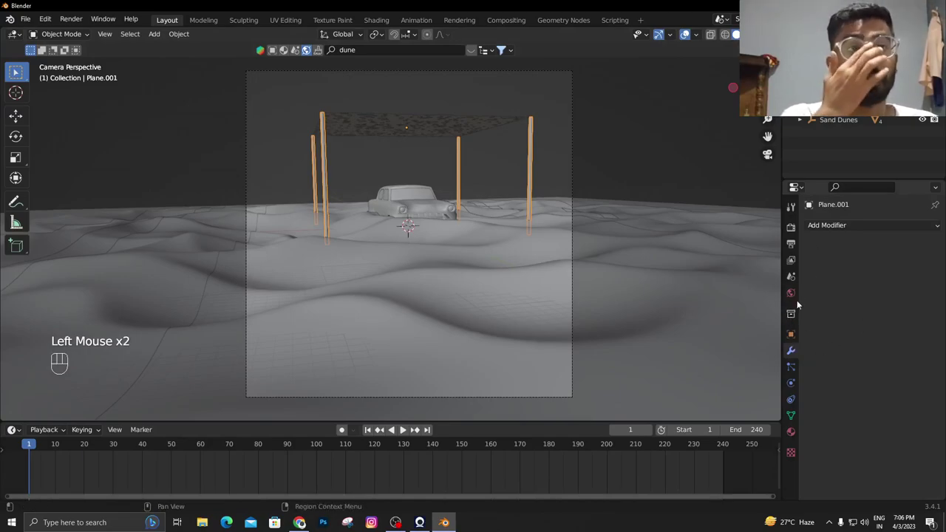
pyautogui.click(793, 237)
pyautogui.scroll(-3)
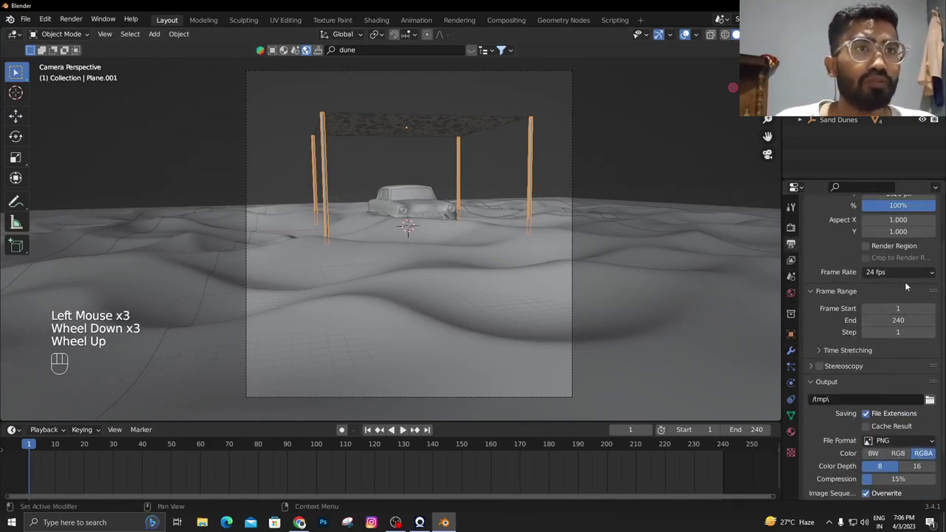
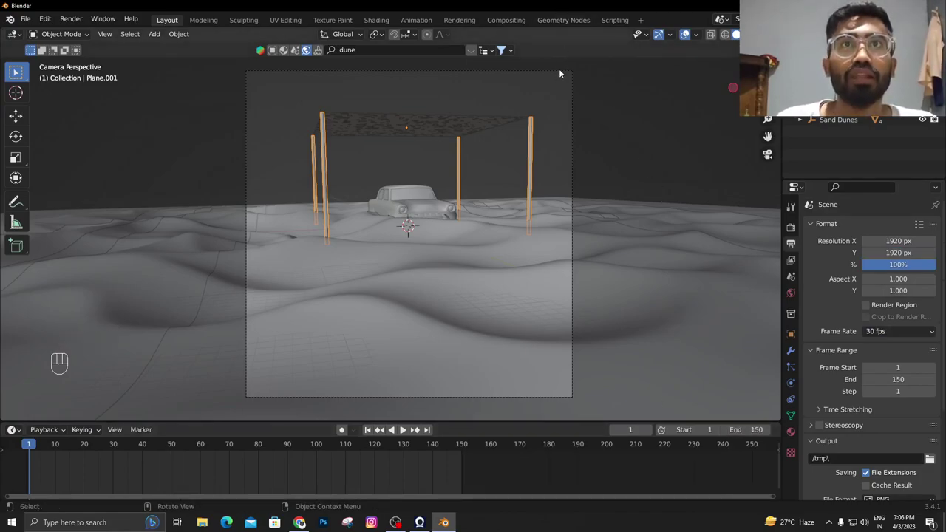
# Keyframe the camera's location and rotation at frame 1 and preview the timeline
pyautogui.click(562, 71)
pyautogui.press('i')
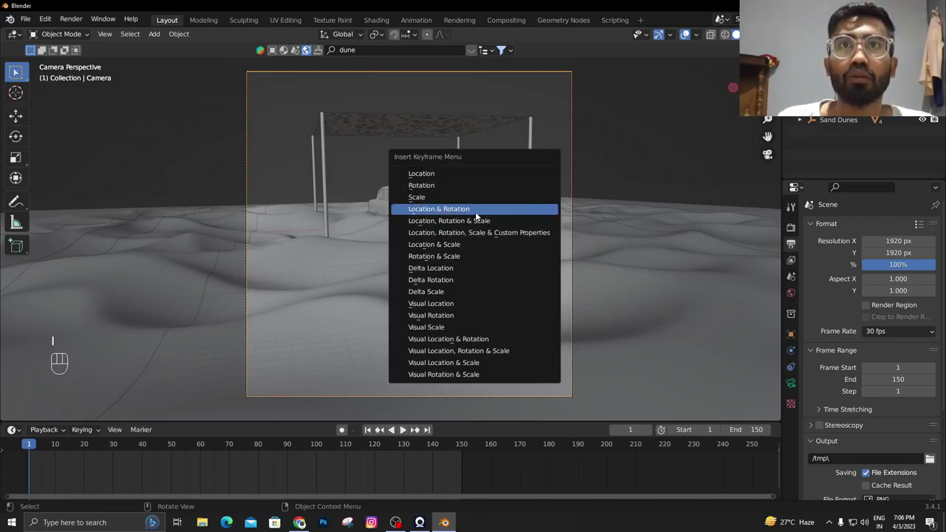
pyautogui.press('shift+Right')
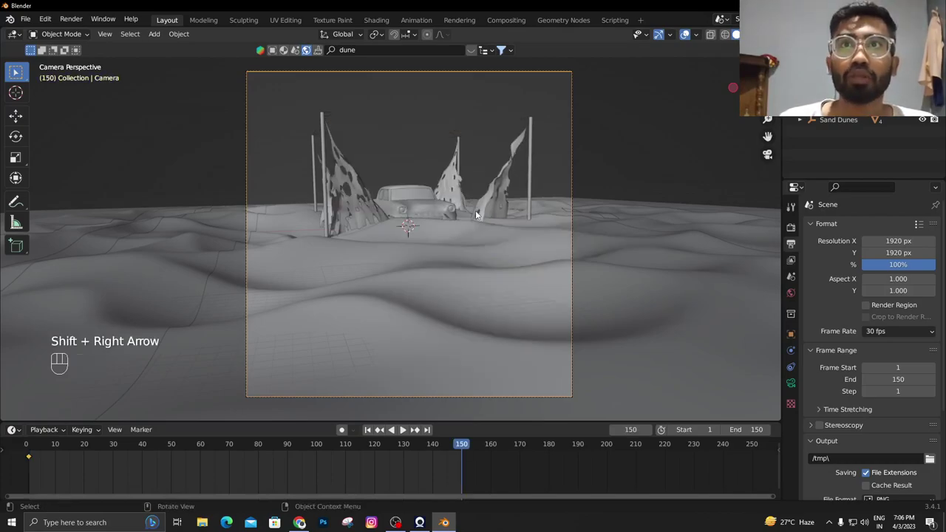
pyautogui.scroll(-3)
pyautogui.press('space')
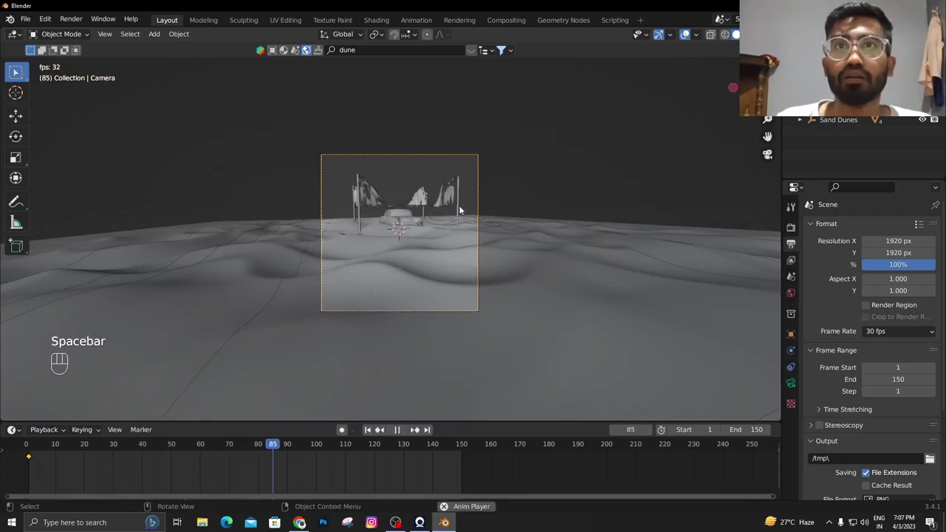
pyautogui.press('space')
pyautogui.press('shift+Left')
pyautogui.scroll(3)
# Select the canopy cloth and play its simulation through to the last frame
pyautogui.click(432, 88)
pyautogui.press('ctrl+a')
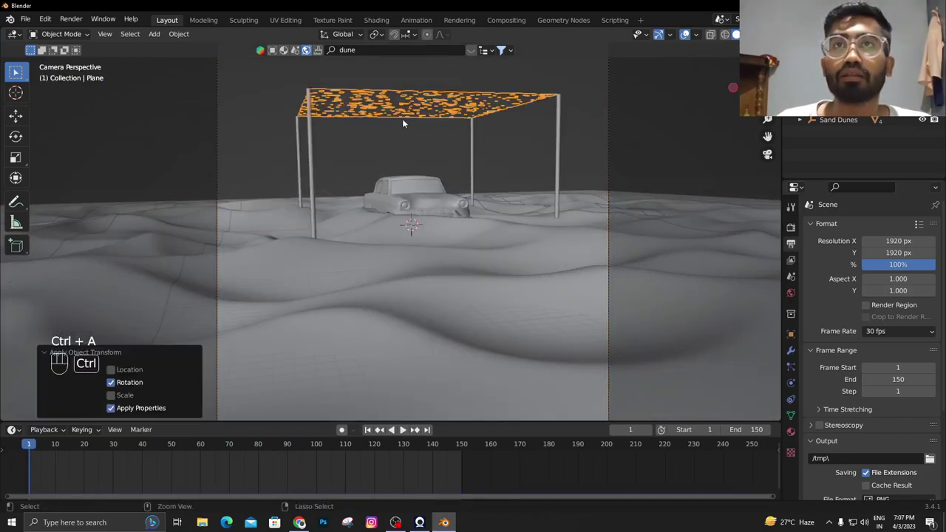
pyautogui.press('ctrl+a')
pyautogui.press('space')
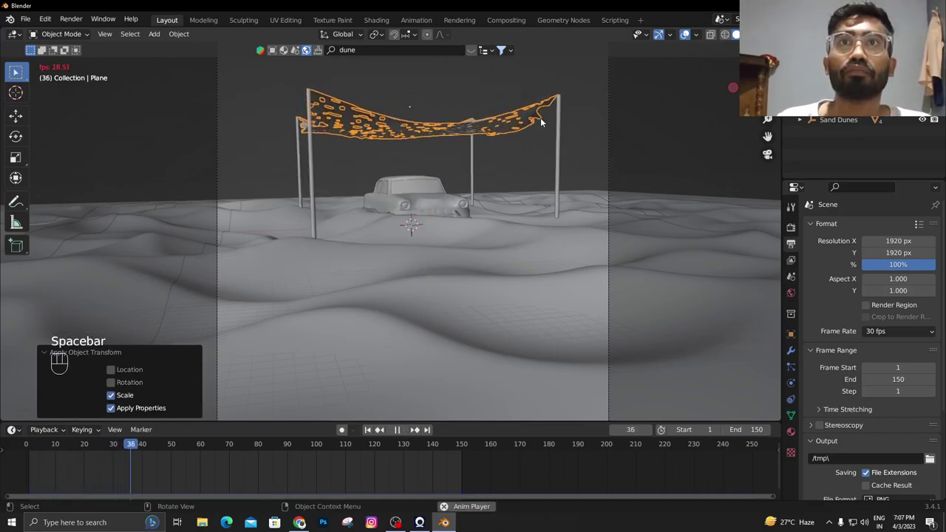
pyautogui.press('space')
pyautogui.scroll(-3)
pyautogui.press('shift+Right')
pyautogui.scroll(-3)
pyautogui.scroll(3)
# Move the camera closer at frame 150, keyframe it, and play the push-in animation
pyautogui.click(425, 76)
pyautogui.press('g')
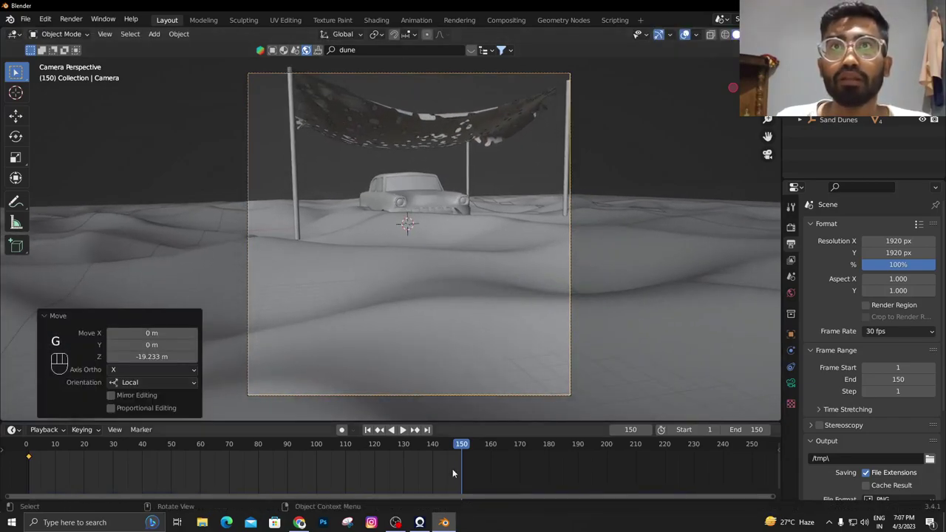
pyautogui.press('i')
pyautogui.press('i')
pyautogui.press('shift+Left')
pyautogui.press('space')
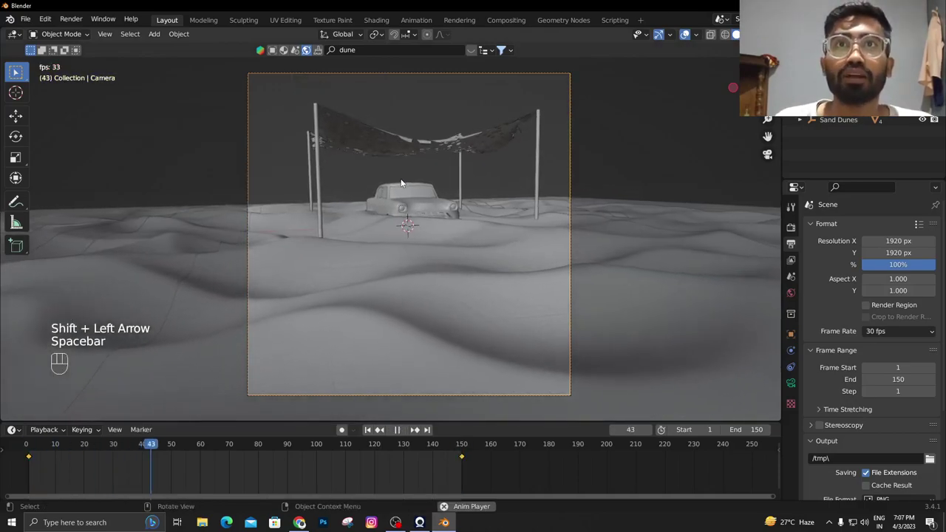
pyautogui.press('space')
pyautogui.press('shift+Left')
pyautogui.scroll(-3)
pyautogui.scroll(3)
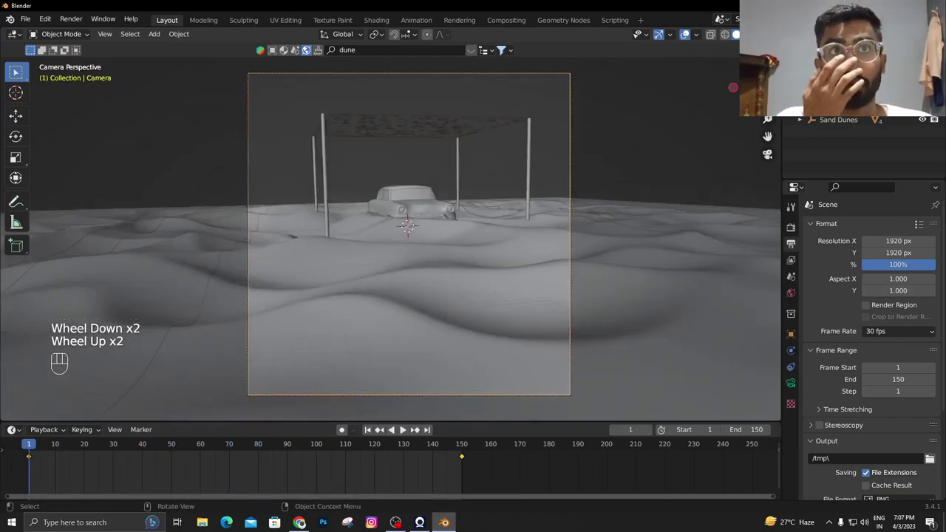
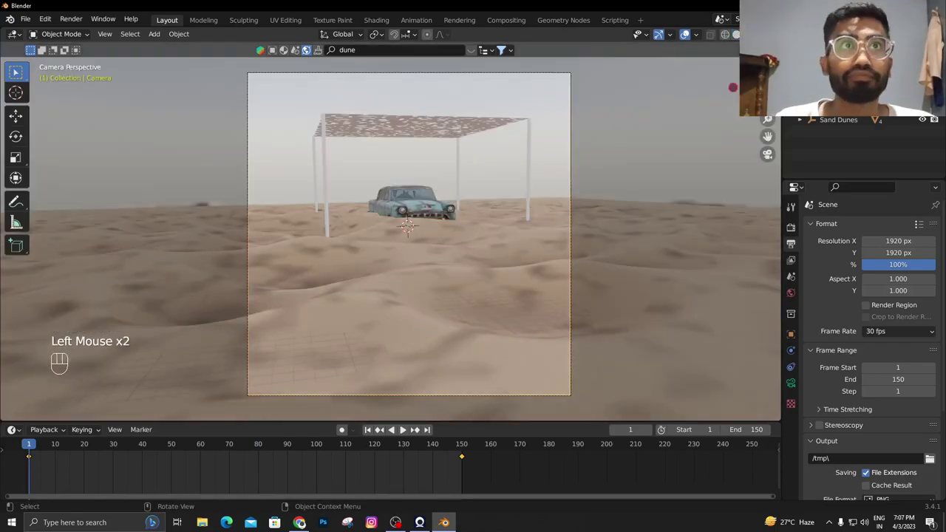
# Show the scene in Material Preview and bring up the BlenderKit asset panel
pyautogui.scroll(-3)
pyautogui.scroll(3)
pyautogui.moveTo(447, 203); pyautogui.dragTo(491, 265)
pyautogui.press('n')
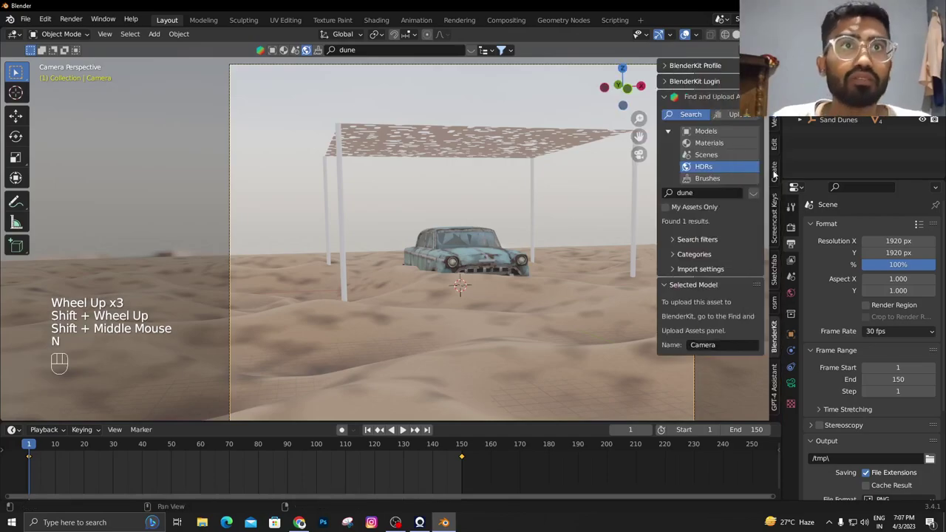
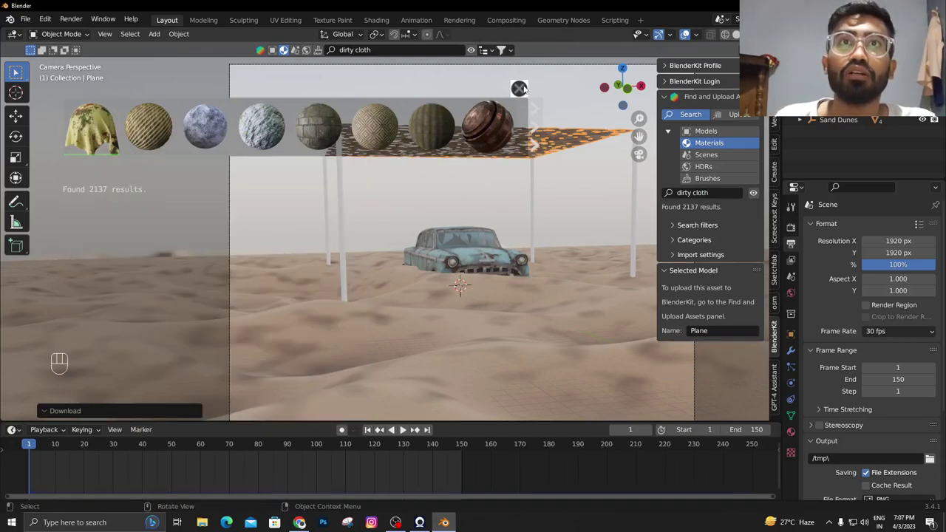
# Select the poles and apply a BlenderKit rusty metal material to them
pyautogui.click(350, 204)
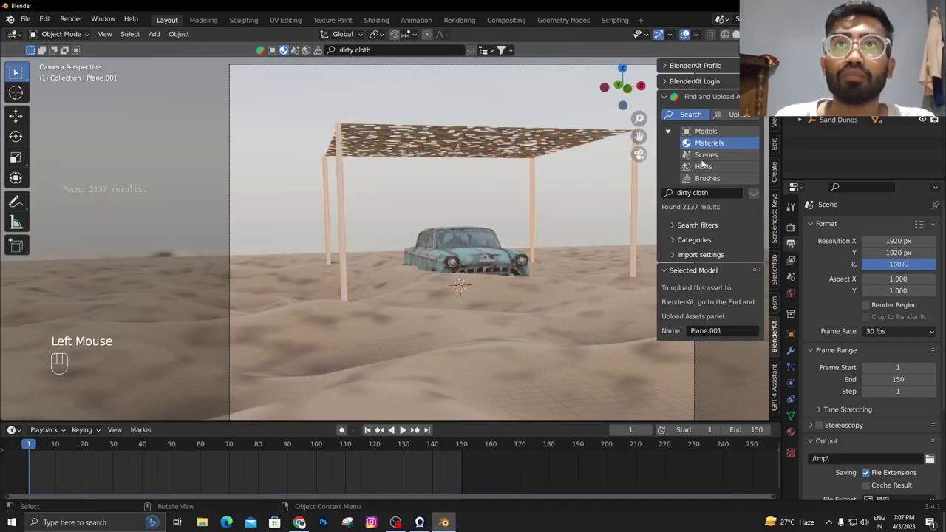
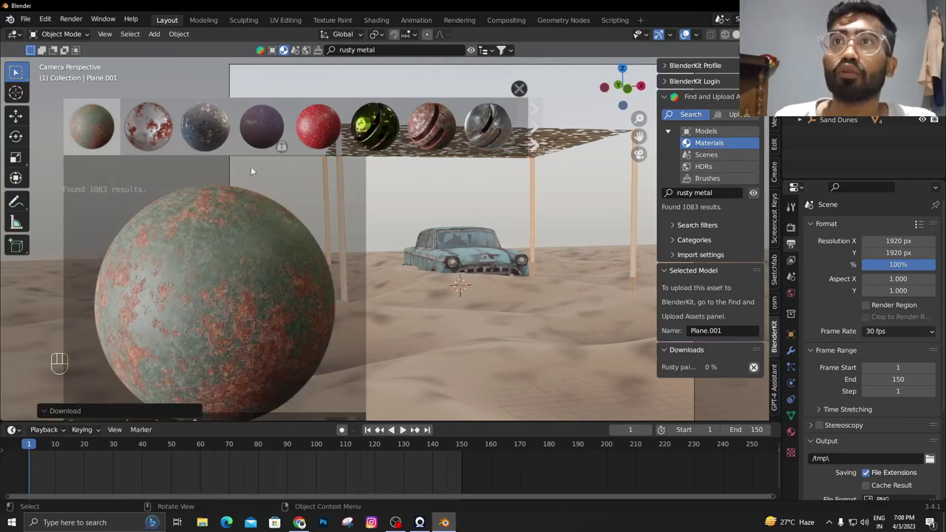
pyautogui.scroll(3)
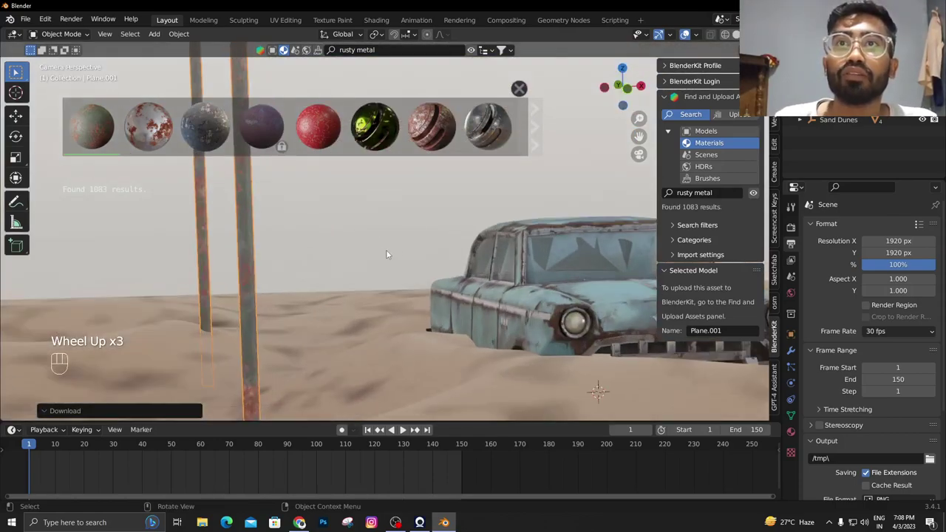
pyautogui.click(244, 282)
pyautogui.scroll(3)
pyautogui.moveTo(250, 280); pyautogui.dragTo(244, 253)
pyautogui.click(244, 253)
pyautogui.click(333, 223)
pyautogui.scroll(-3)
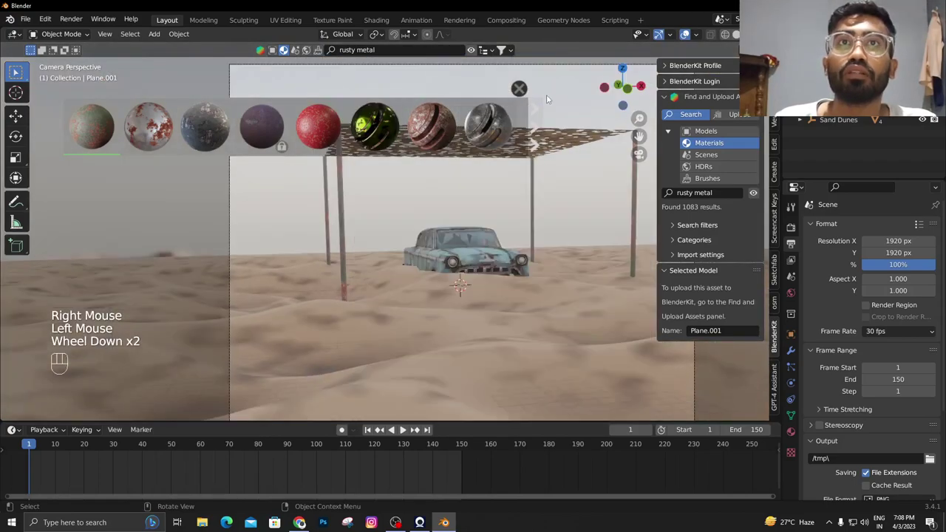
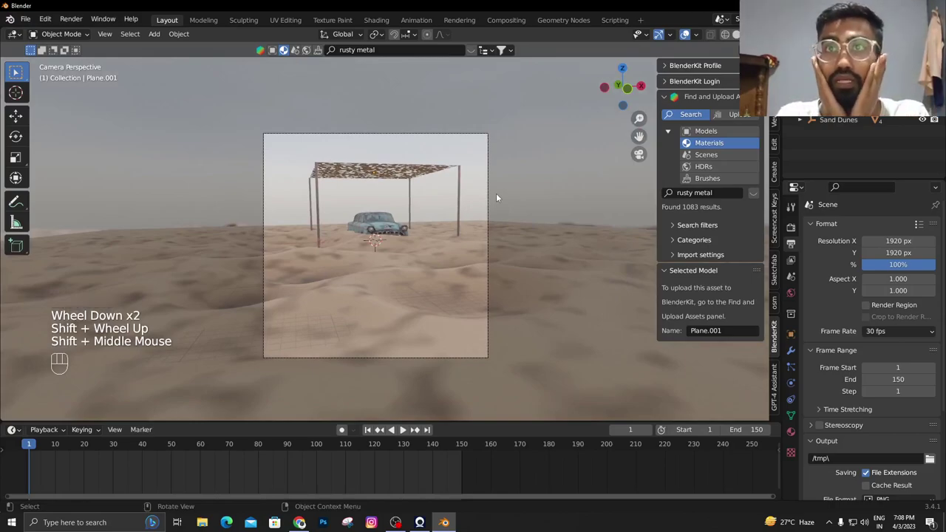
# Preview the animation and set the output file format to FFmpeg Video
pyautogui.press('space')
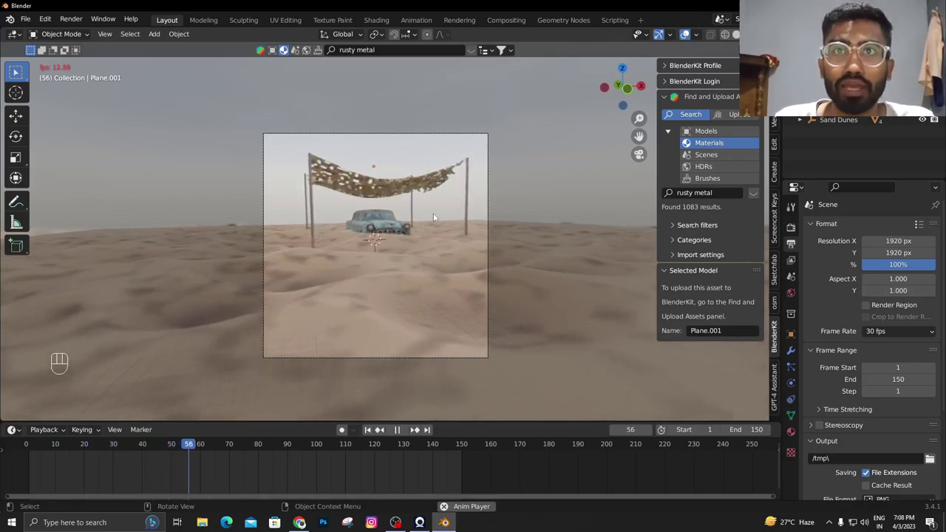
pyautogui.press('space')
pyautogui.scroll(-3)
pyautogui.scroll(-3)
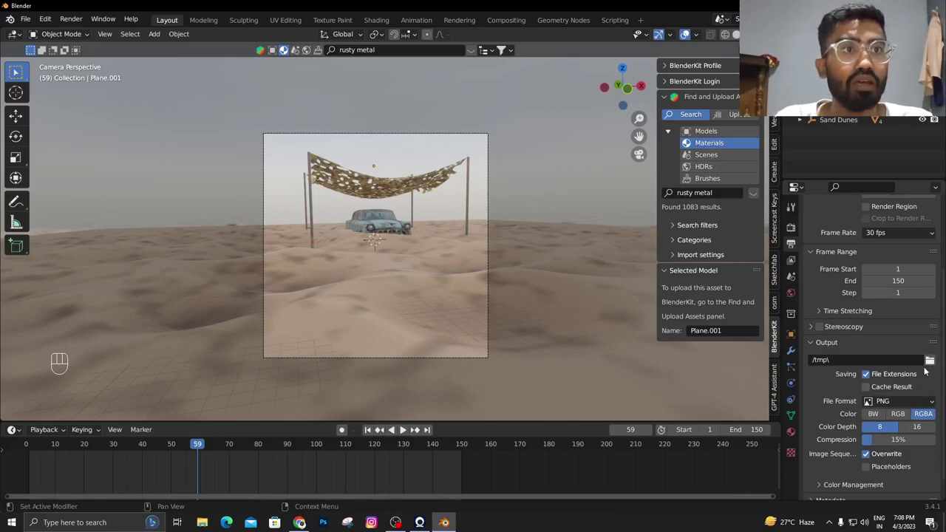
pyautogui.moveTo(918, 399); pyautogui.dragTo(912, 337)
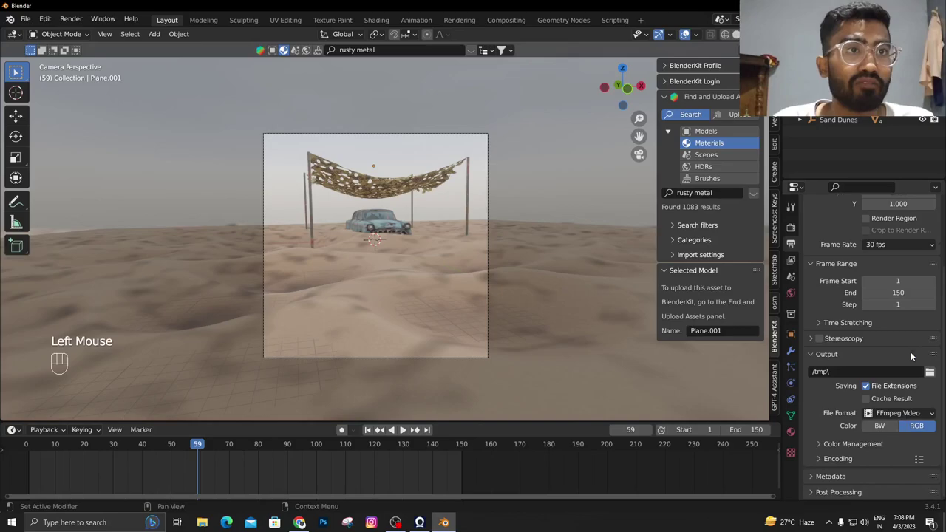
pyautogui.scroll(-3)
pyautogui.scroll(-3)
# Set encoding to MPEG-4 container with H.264 codec and return to frame 1
pyautogui.click(841, 457)
pyautogui.scroll(-3)
pyautogui.moveTo(899, 415); pyautogui.dragTo(891, 385)
pyautogui.press('space')
pyautogui.press('space')
pyautogui.press('shift+Left')
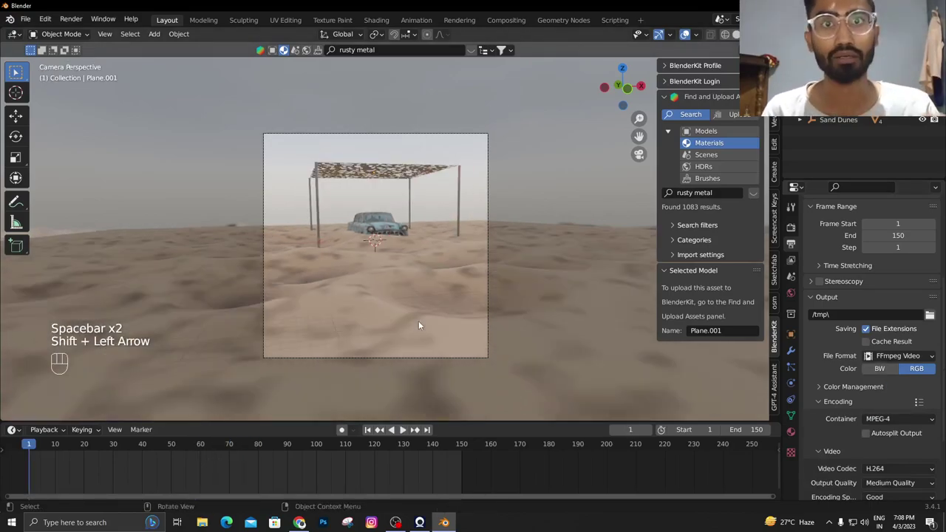